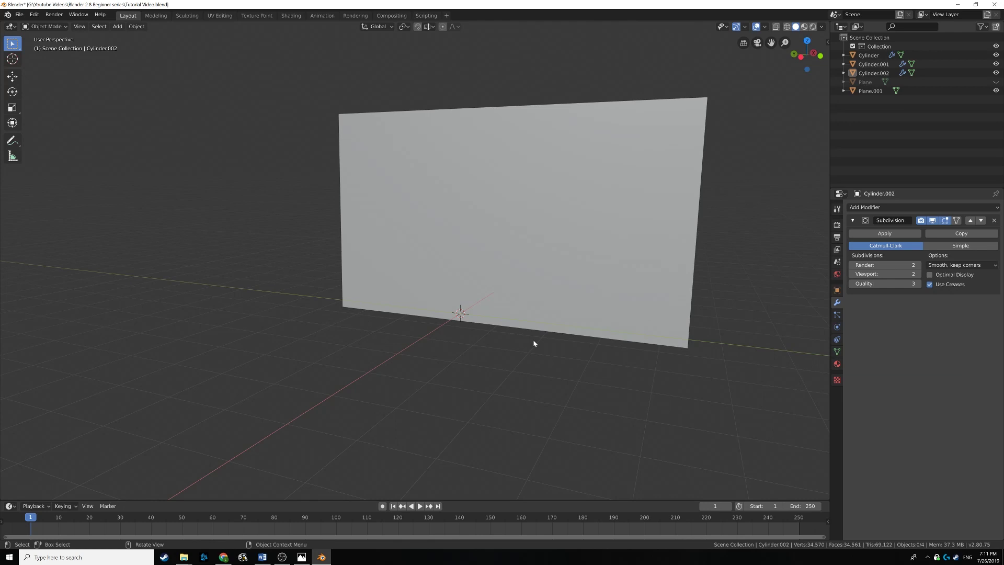
Step: Add a new mesh cylinder (Cylinder.003) at the 3D cursor in front of the backdrop
{"action": "middle_click", "coordinate": [508, 324]}
{"action": "key", "text": "shift+a"}
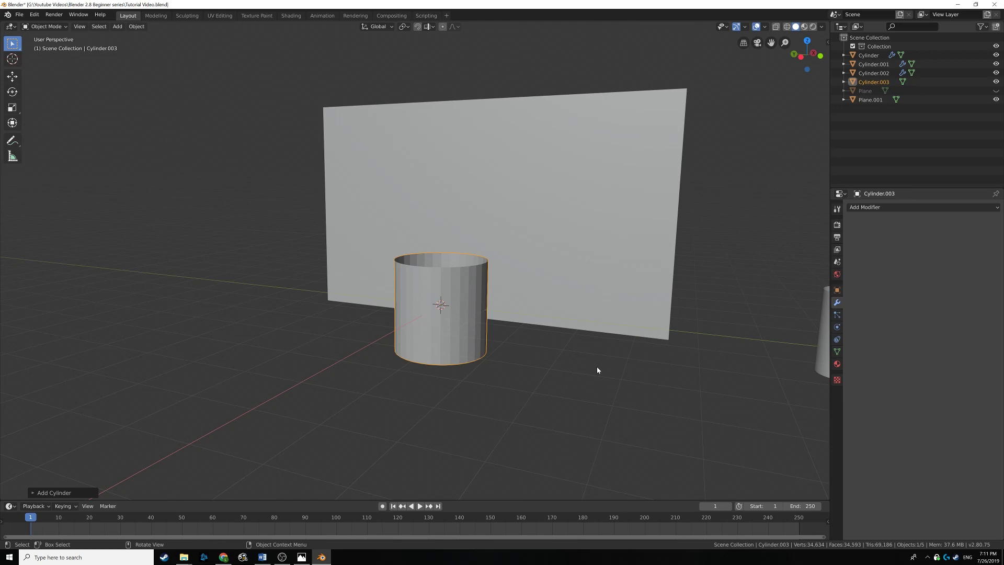
Step: Enter Edit Mode on Cylinder.003 and frame it from the side for vertex selection
{"action": "key", "text": "ctrl+KP_3"}
{"action": "middle_click", "coordinate": [535, 349]}
{"action": "scroll", "scroll_direction": "up", "scroll_amount": 3}
{"action": "middle_click", "coordinate": [523, 321]}
{"action": "key", "text": "Tab"}
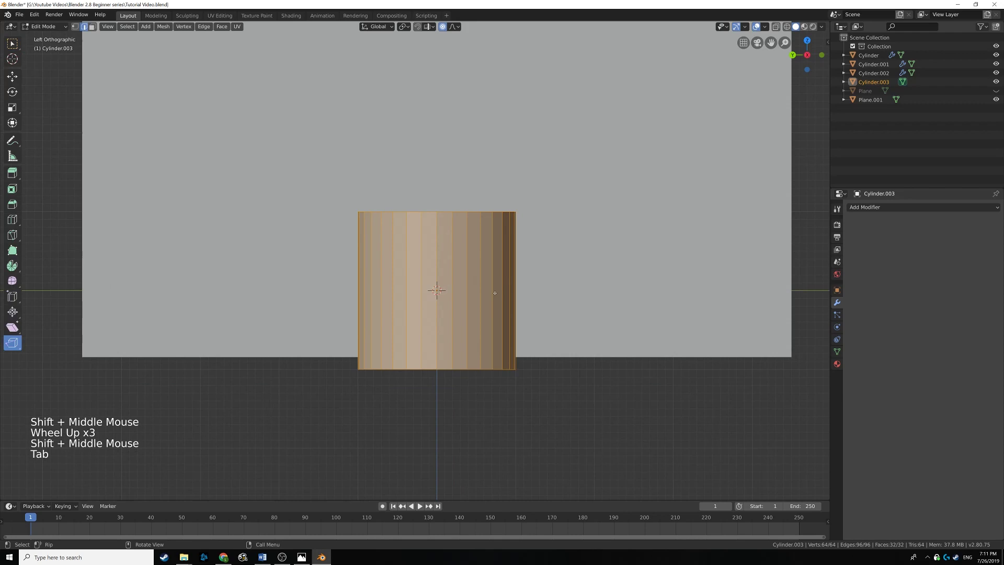
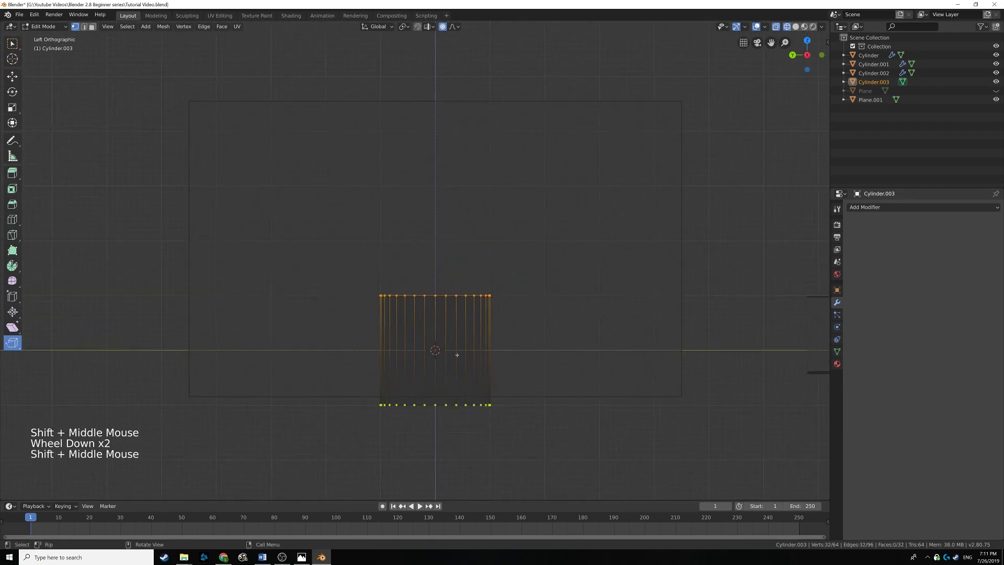
Step: Cancel the move and extrude the selected top ring of vertices in place
{"action": "key", "text": "g"}
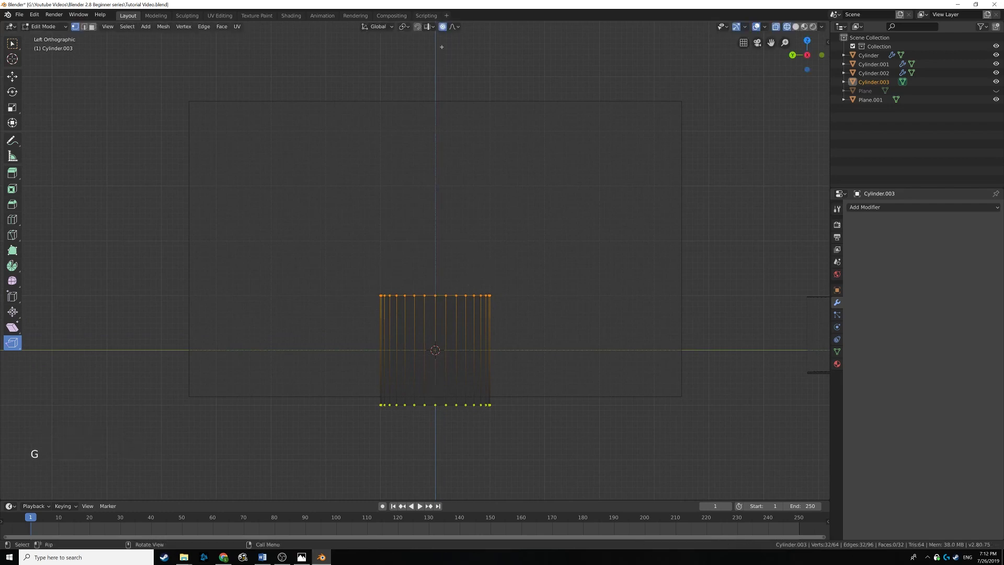
{"action": "left_click", "coordinate": [448, 32]}
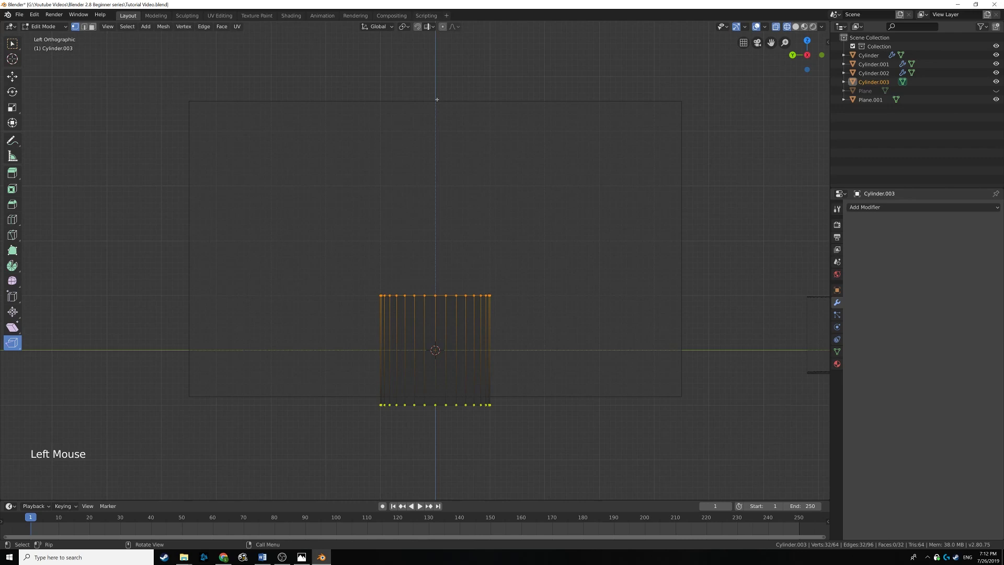
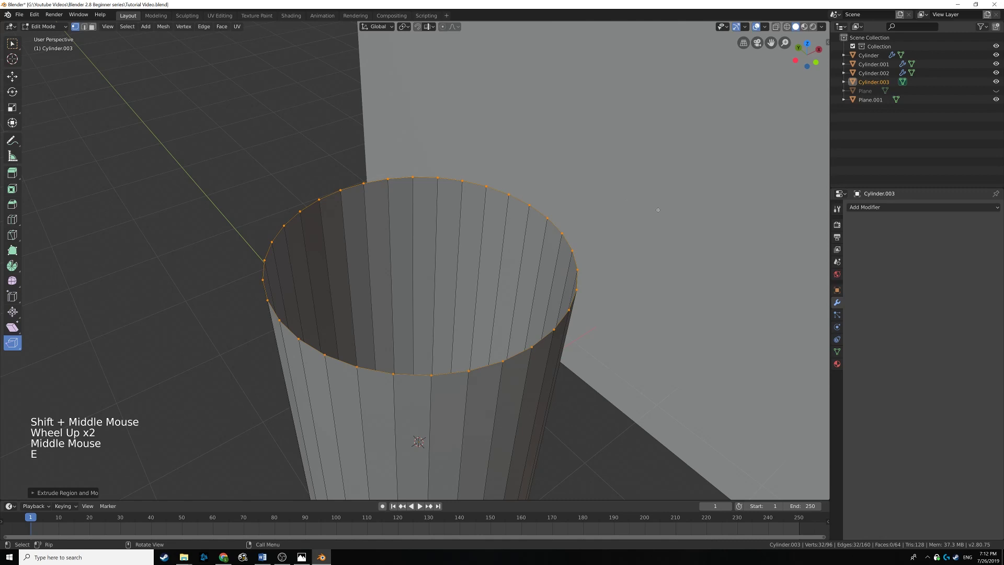
Step: Scale the rim inward for wall thickness, drop the inner ring down and shrink it into a floor
{"action": "key", "text": "s"}
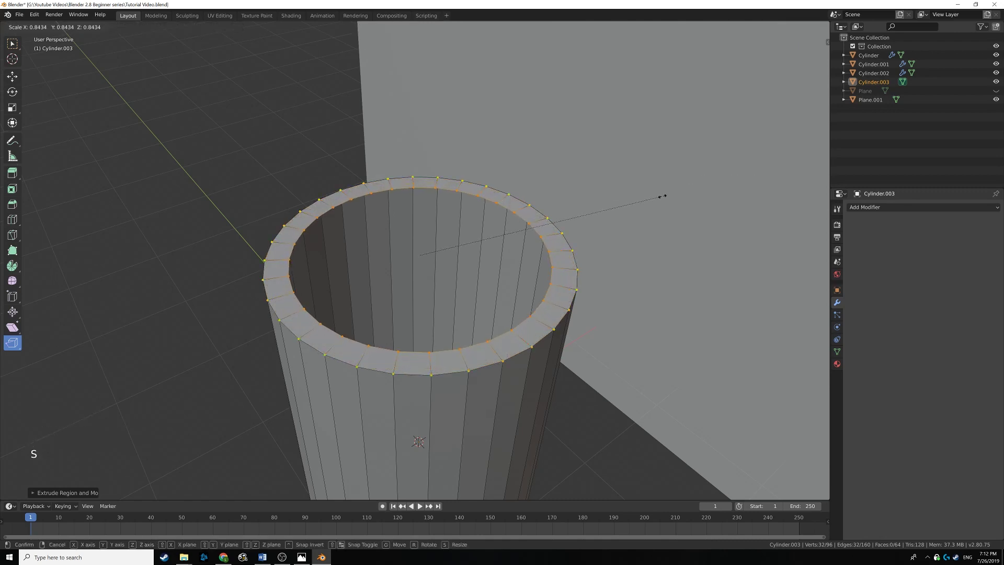
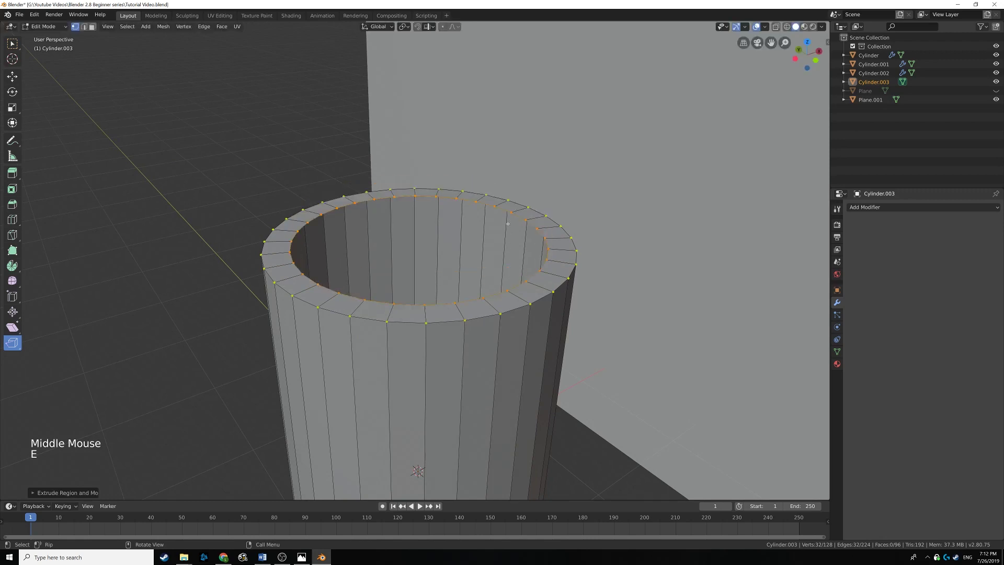
{"action": "key", "text": "g"}
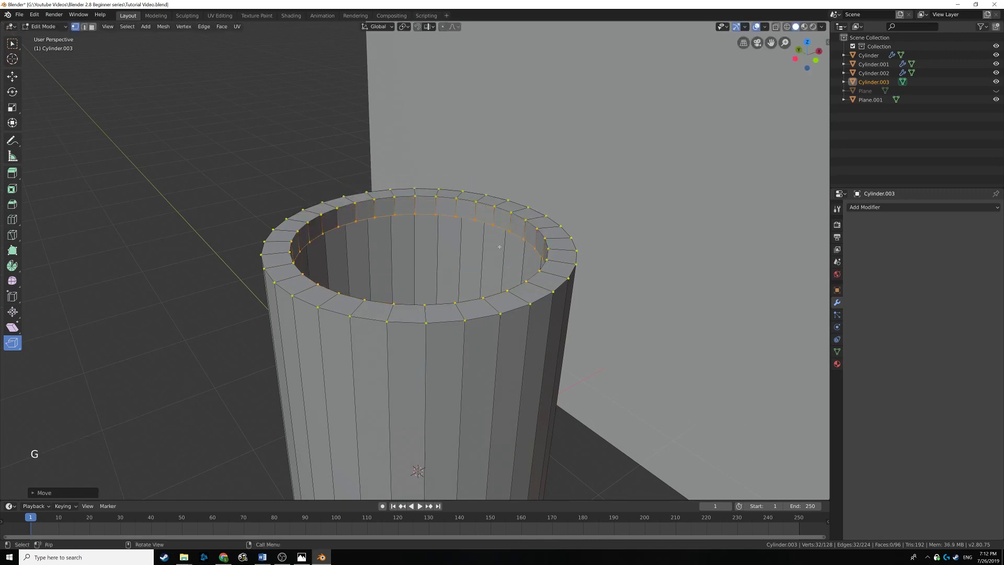
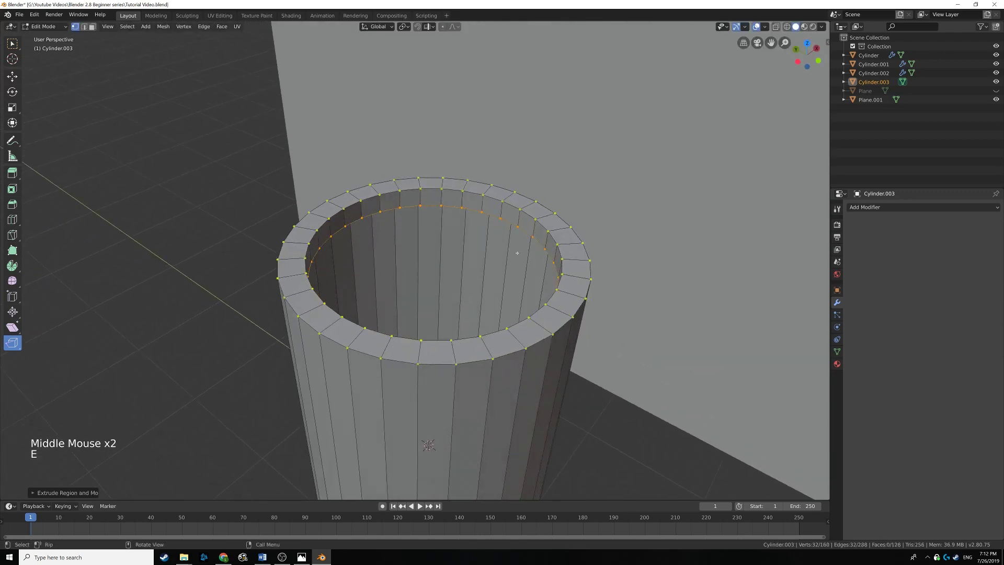
{"action": "key", "text": "s"}
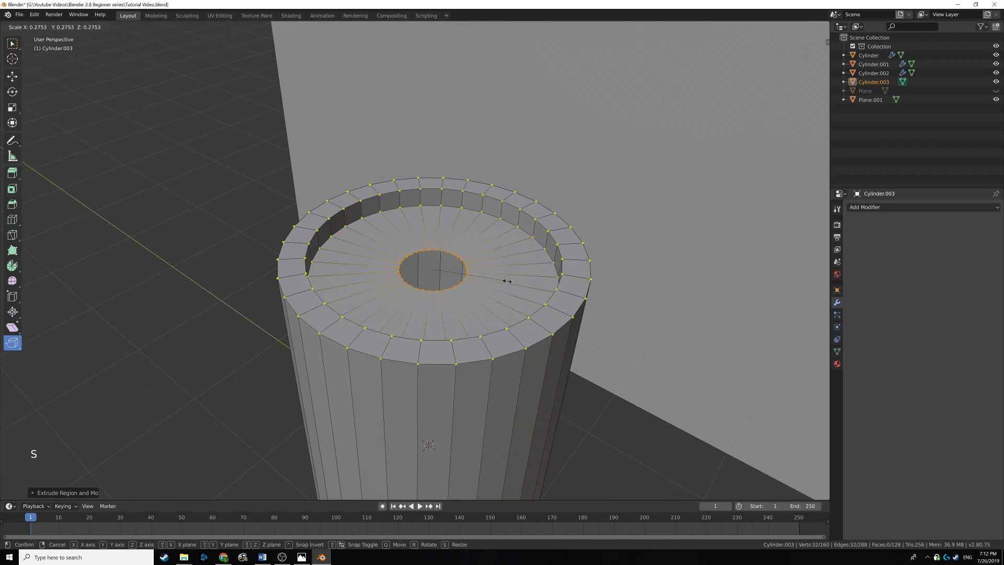
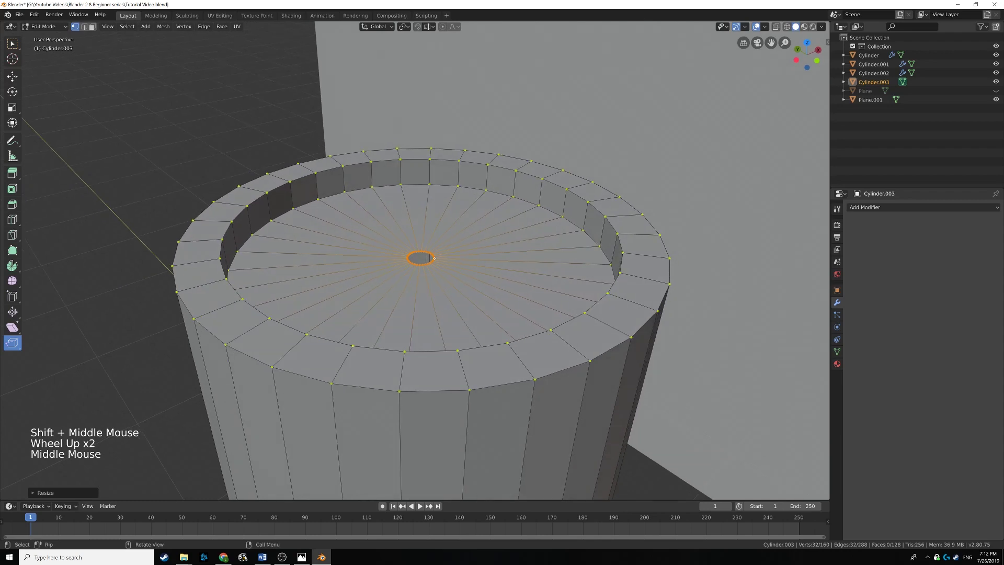
Step: Extrude the centre ring up into a thin column and close its top, then clear the selection
{"action": "key", "text": "e"}
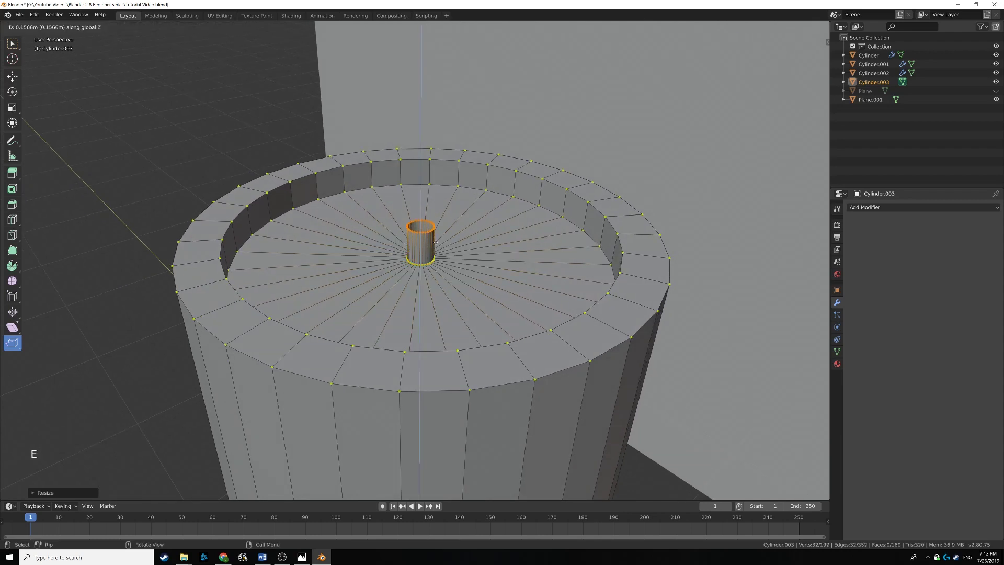
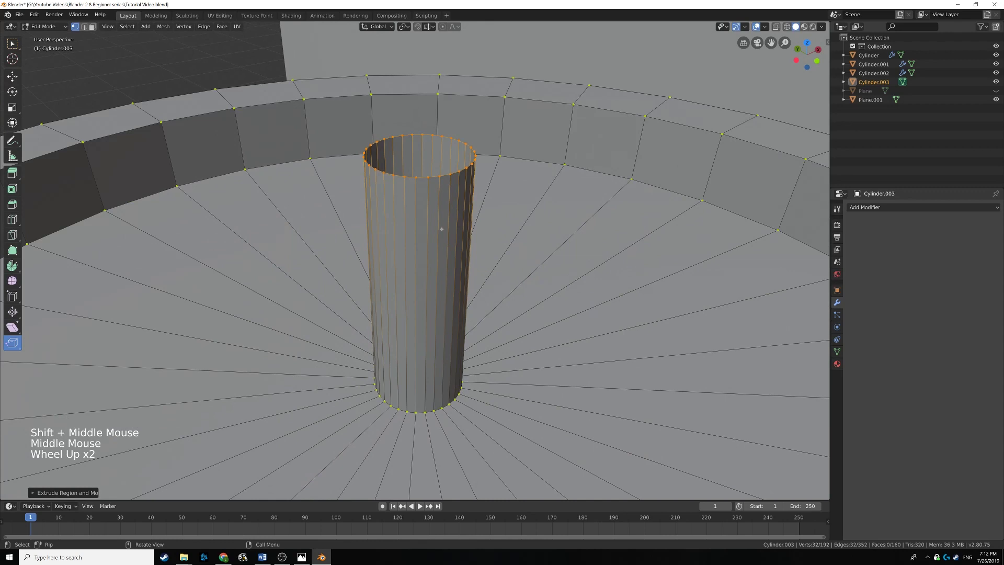
{"action": "key", "text": "e"}
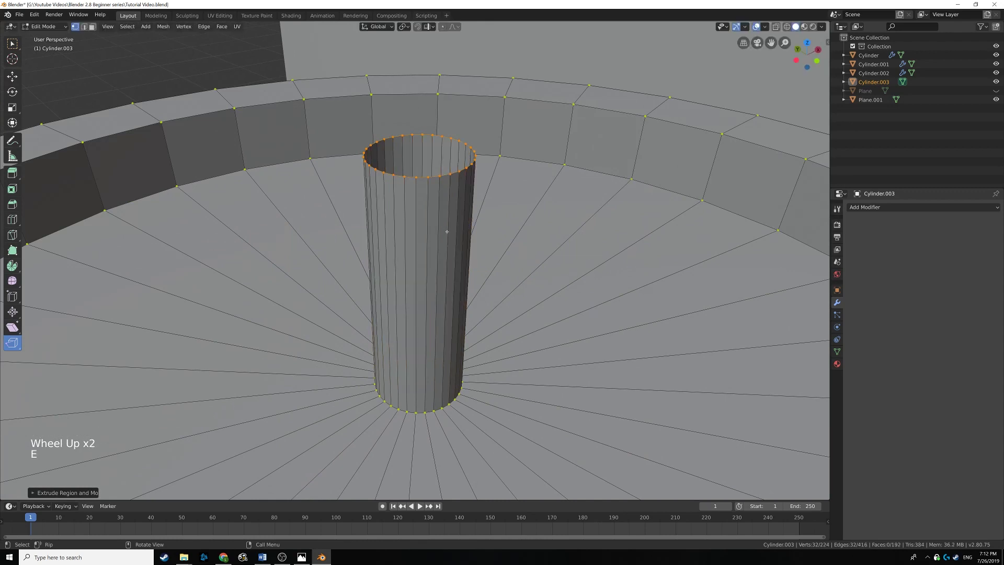
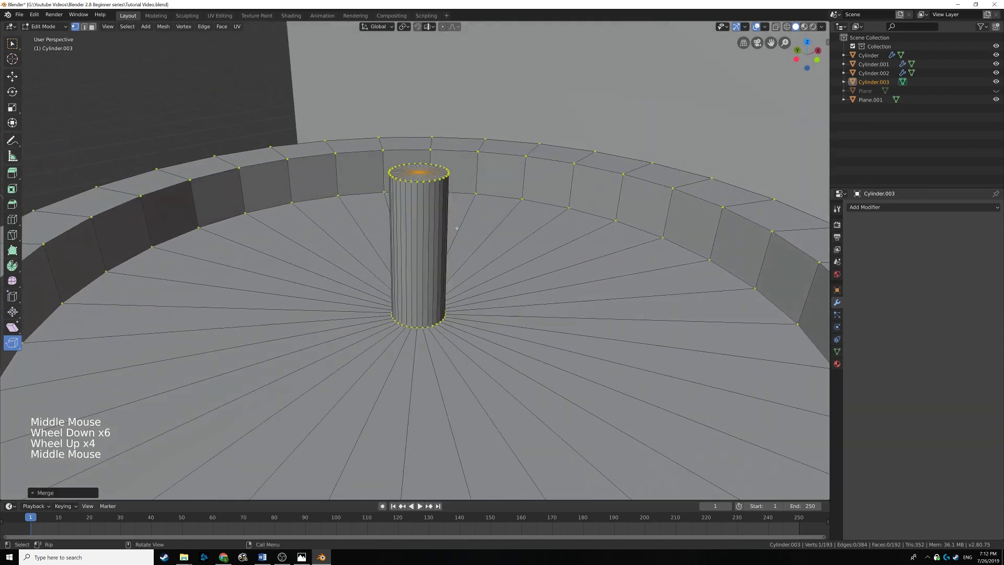
{"action": "scroll", "scroll_direction": "down", "scroll_amount": 3}
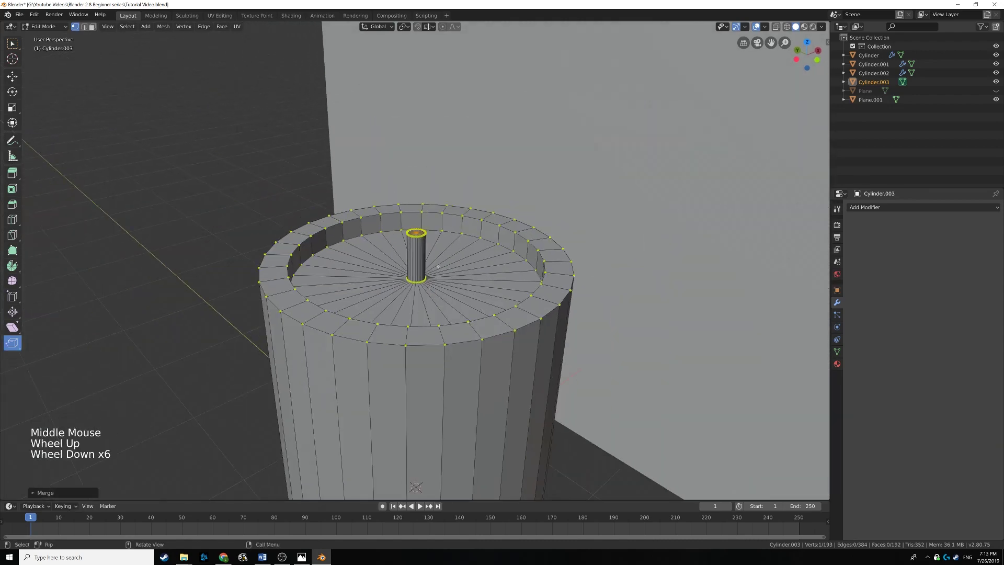
{"action": "scroll", "scroll_direction": "up", "scroll_amount": 3}
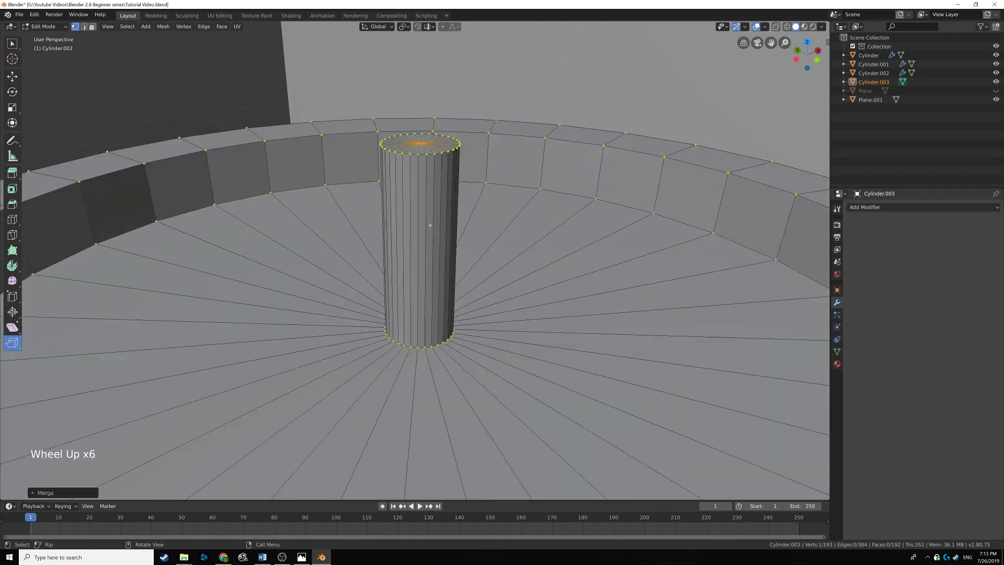
{"action": "key", "text": "alt+a"}
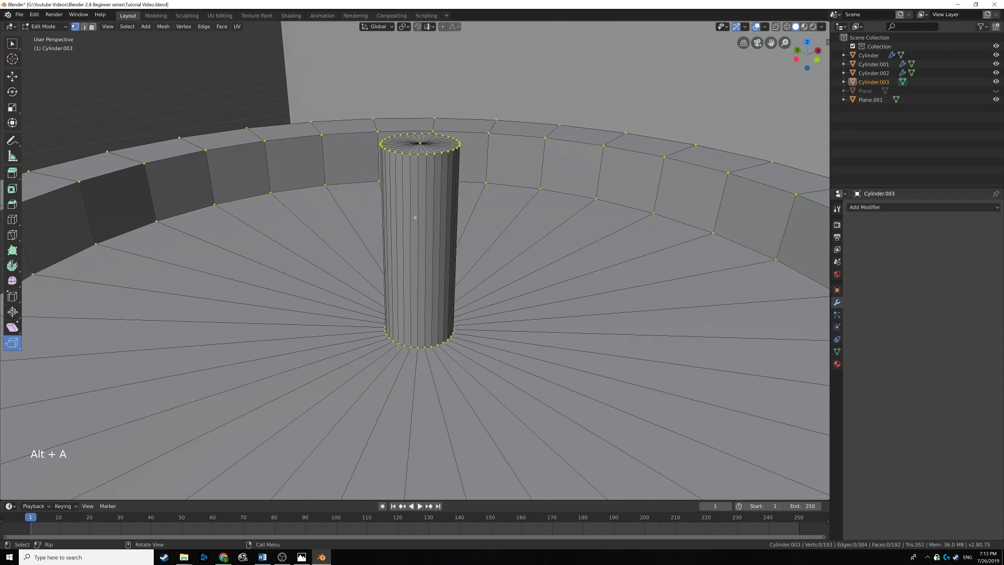
Step: Loop-cut the column with 5 edge rings and extrude the bottom edge inward into a base ring
{"action": "key", "text": "ctrl+r"}
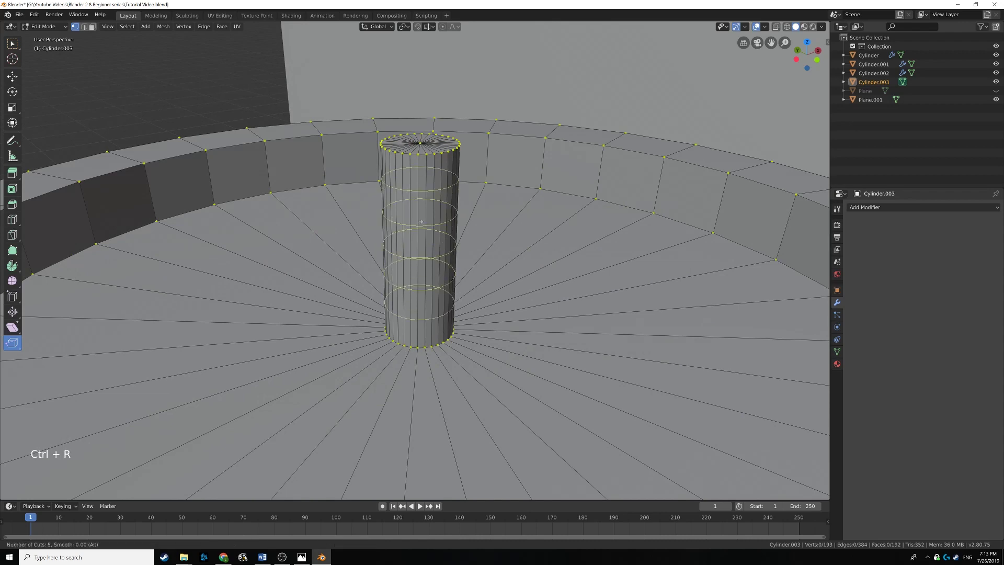
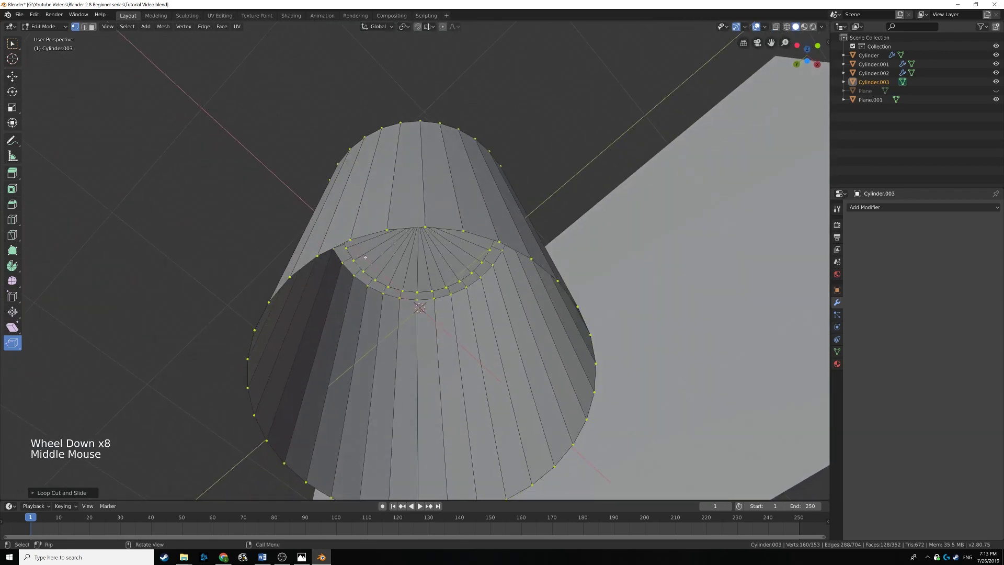
{"action": "key", "text": "2"}
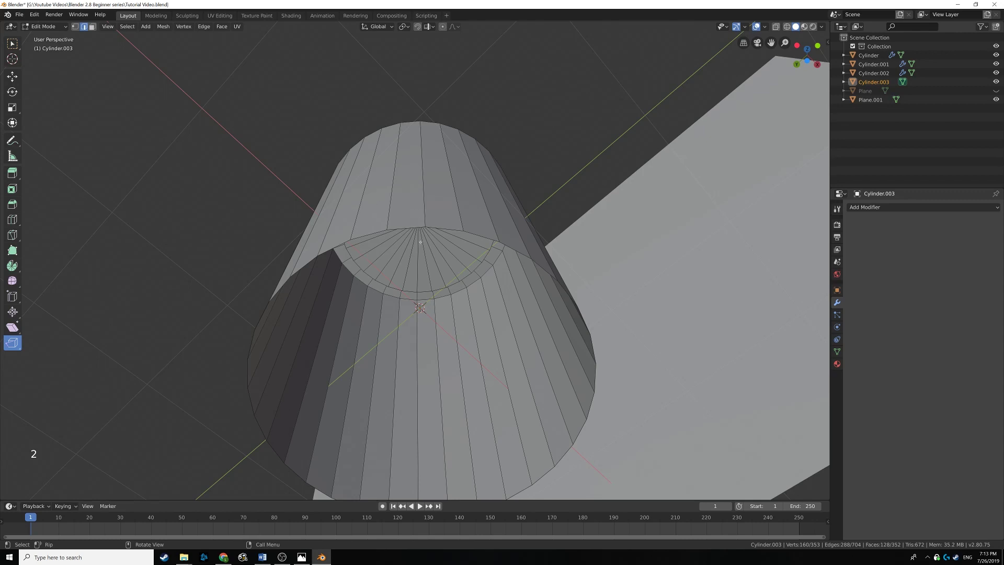
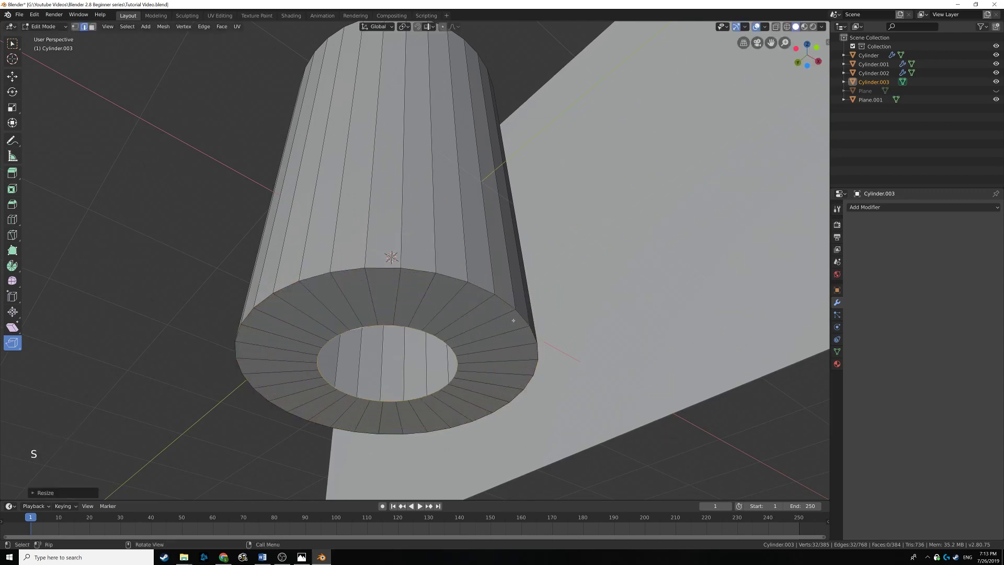
{"action": "key", "text": "e"}
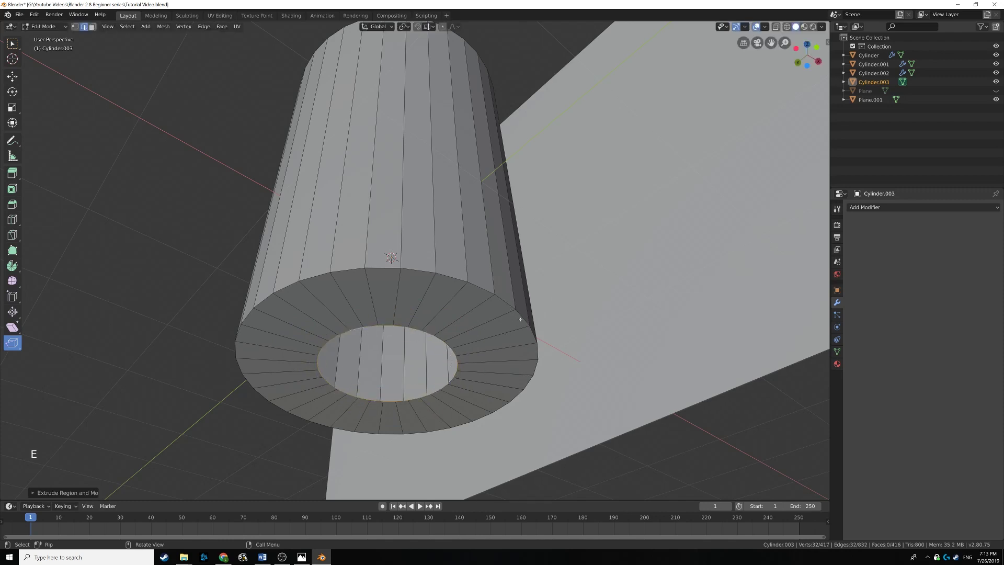
Step: Merge the base's inner ring at centre to close the hole underneath the candle
{"action": "key", "text": "alt+m"}
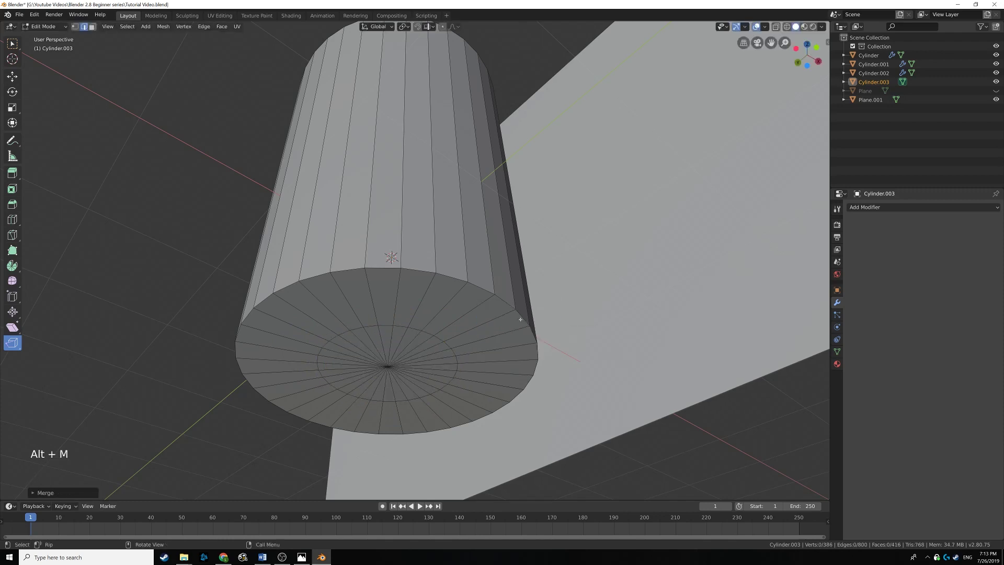
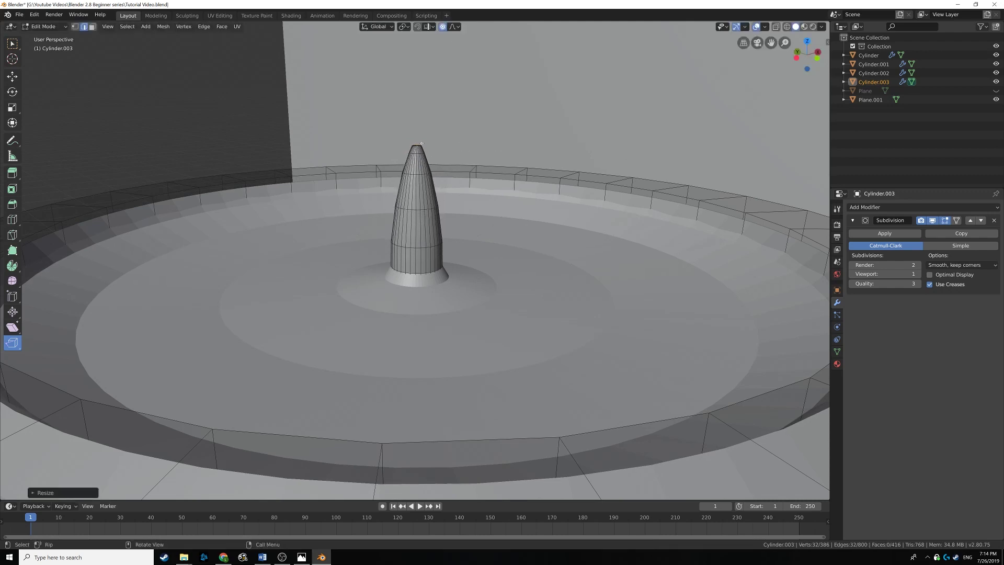
Step: Pull the wick upward with proportional falloff and grow the selection over the whole wick
{"action": "key", "text": "g"}
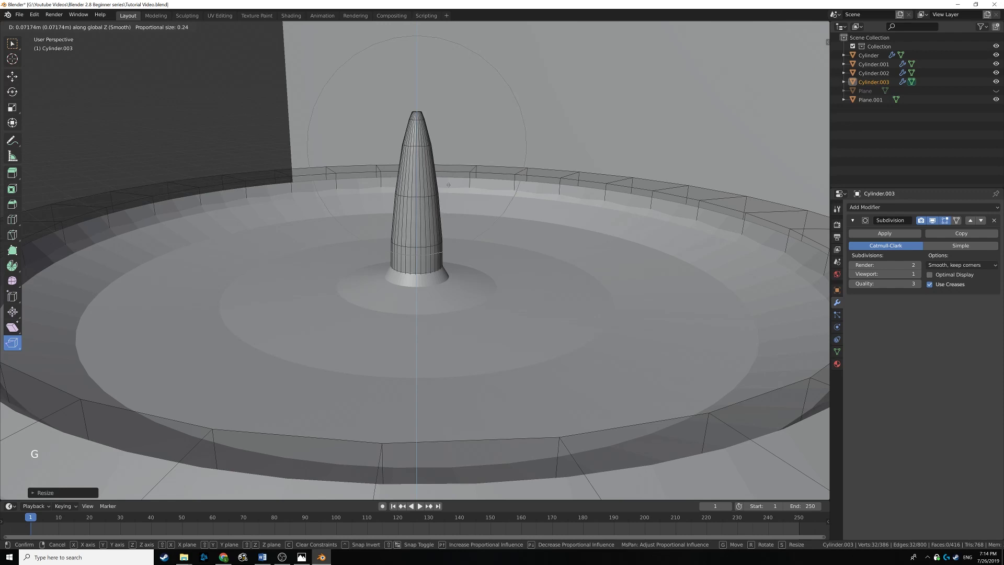
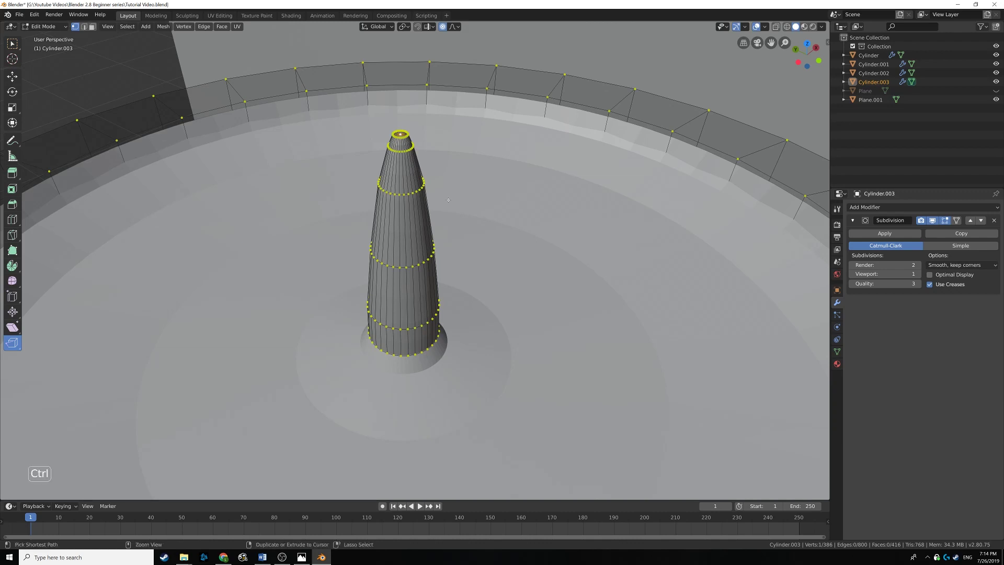
{"action": "key", "text": "ctrl+KP_Add"}
{"action": "key", "text": "ctrl+KP_Add"}
{"action": "key", "text": "ctrl+KP_Add"}
{"action": "key", "text": "ctrl+KP_Add"}
{"action": "key", "text": "ctrl+KP_Add"}
{"action": "key", "text": "ctrl+KP_Add"}
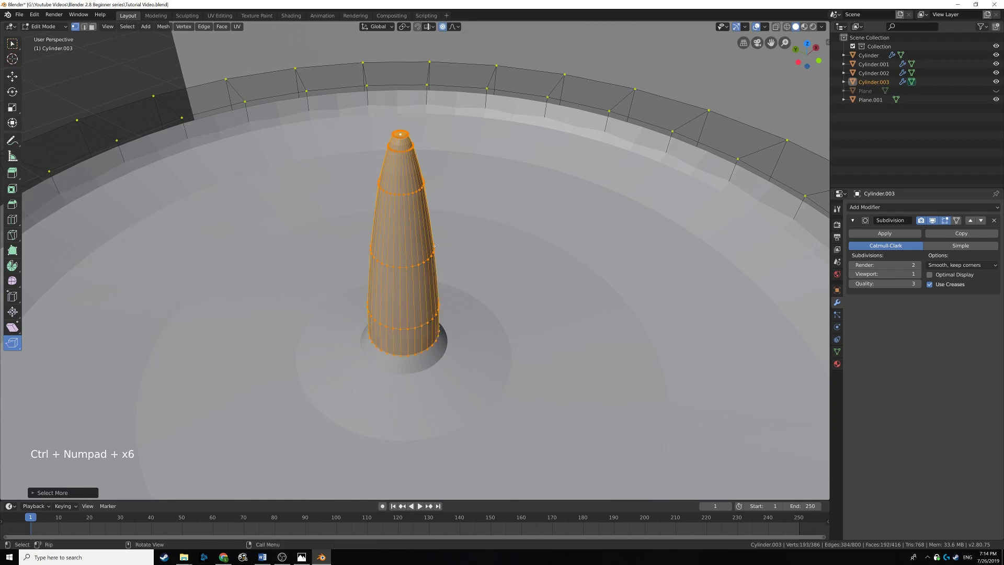
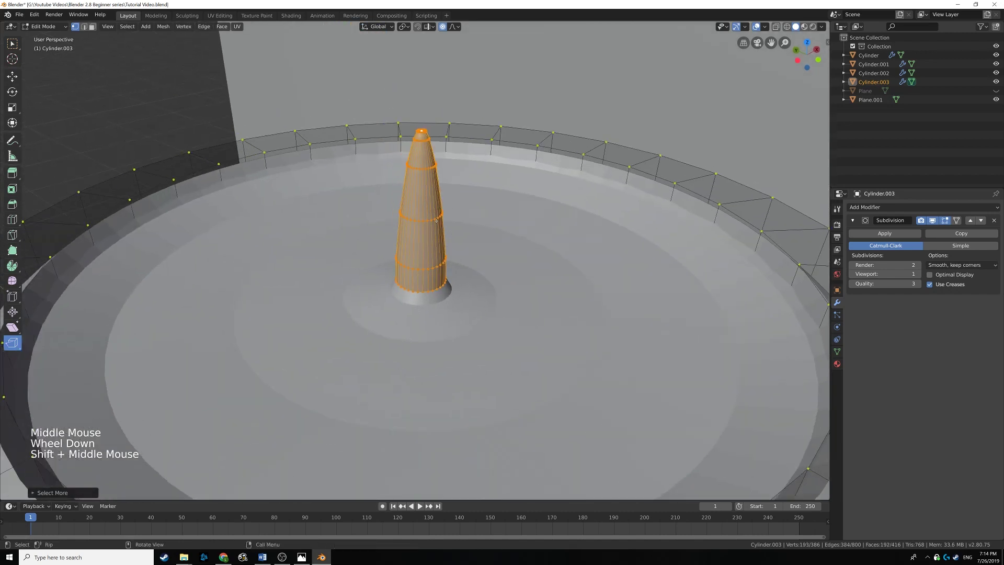
Step: Scale the wick down twice so it tapers into a thin pointed spike
{"action": "scroll", "scroll_direction": "up", "scroll_amount": 3}
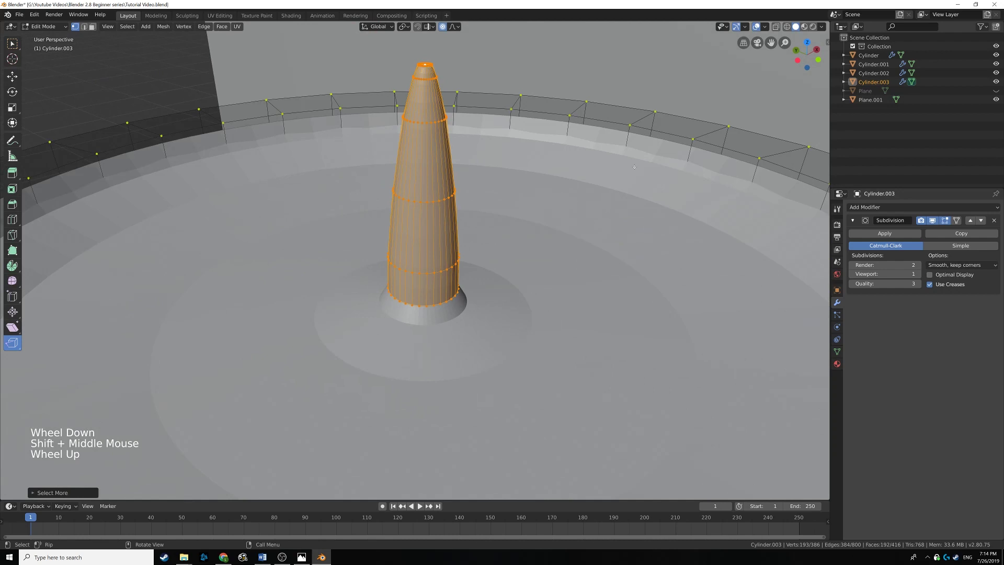
{"action": "key", "text": "s"}
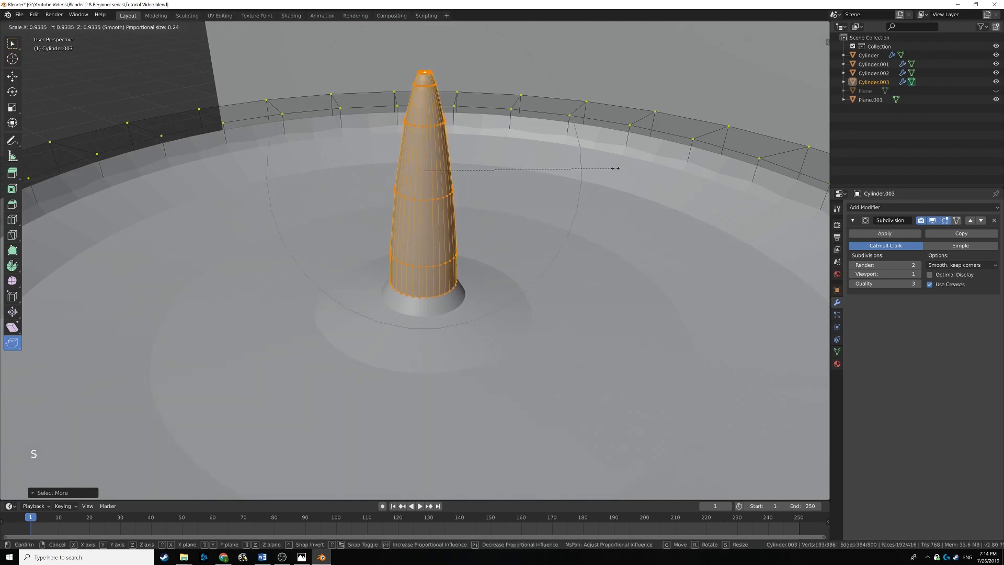
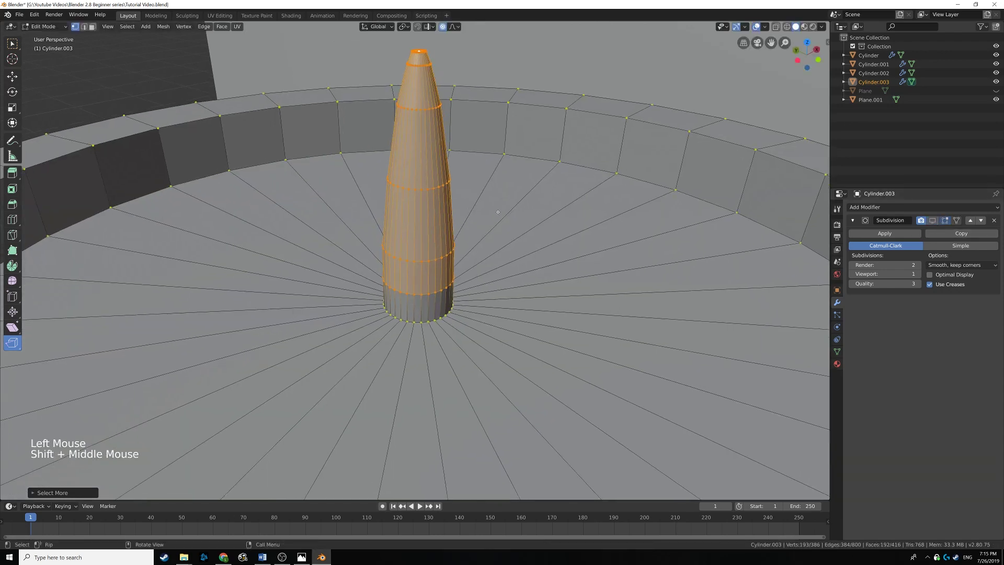
{"action": "key", "text": "s"}
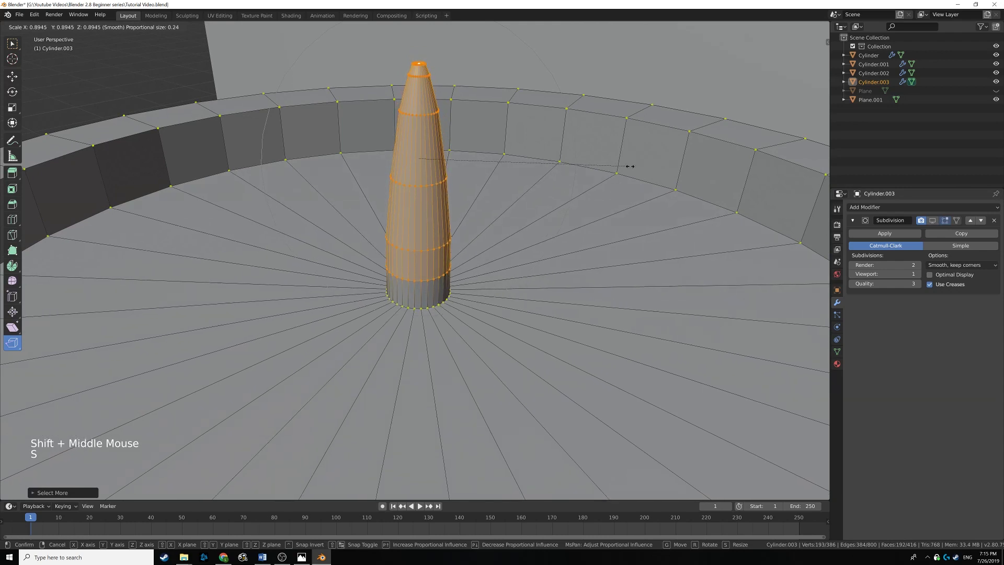
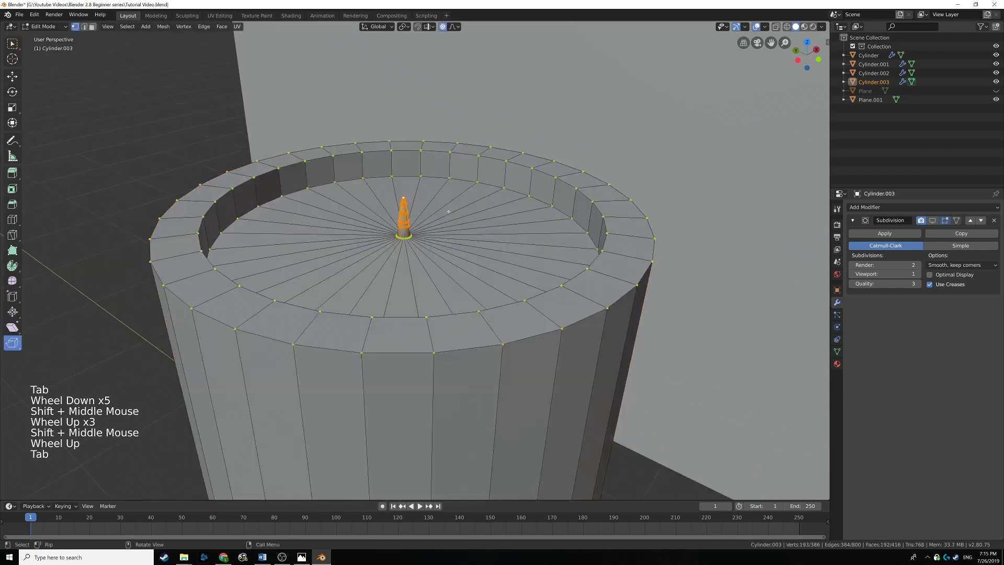
Step: Leave Edit Mode, enable the Subdivision modifier in the viewport and inspect the smoothed candle
{"action": "key", "text": "s"}
{"action": "key", "text": "Tab"}
{"action": "middle_click", "coordinate": [456, 213]}
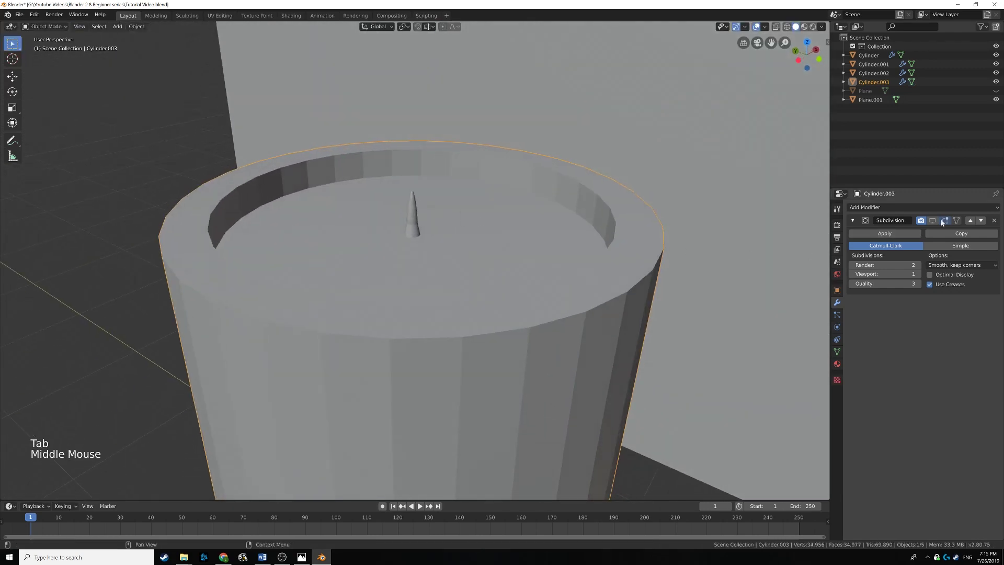
{"action": "left_click", "coordinate": [937, 223]}
{"action": "middle_click", "coordinate": [527, 246]}
{"action": "scroll", "scroll_direction": "down", "scroll_amount": 3}
{"action": "middle_click", "coordinate": [462, 228]}
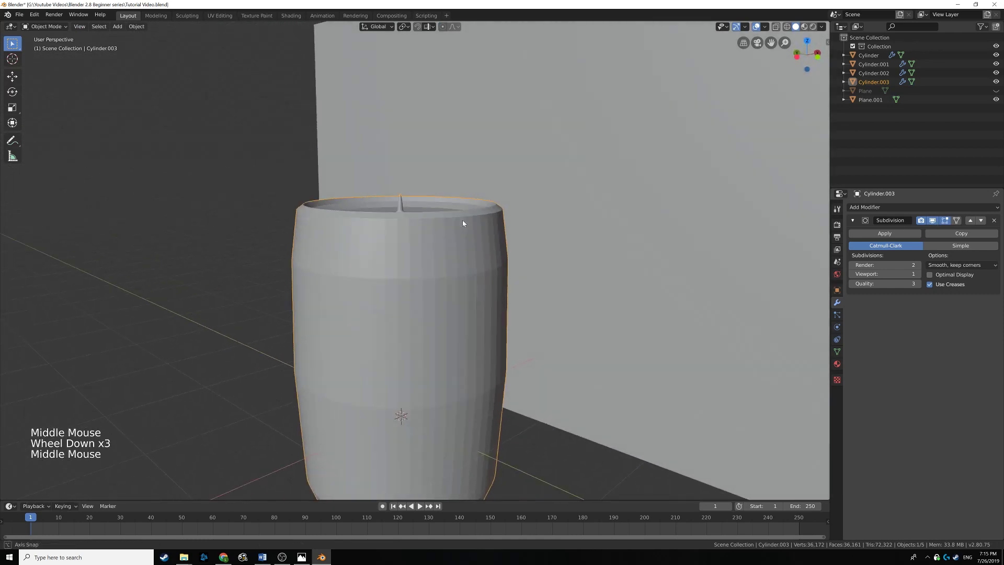
{"action": "scroll", "scroll_direction": "up", "scroll_amount": 3}
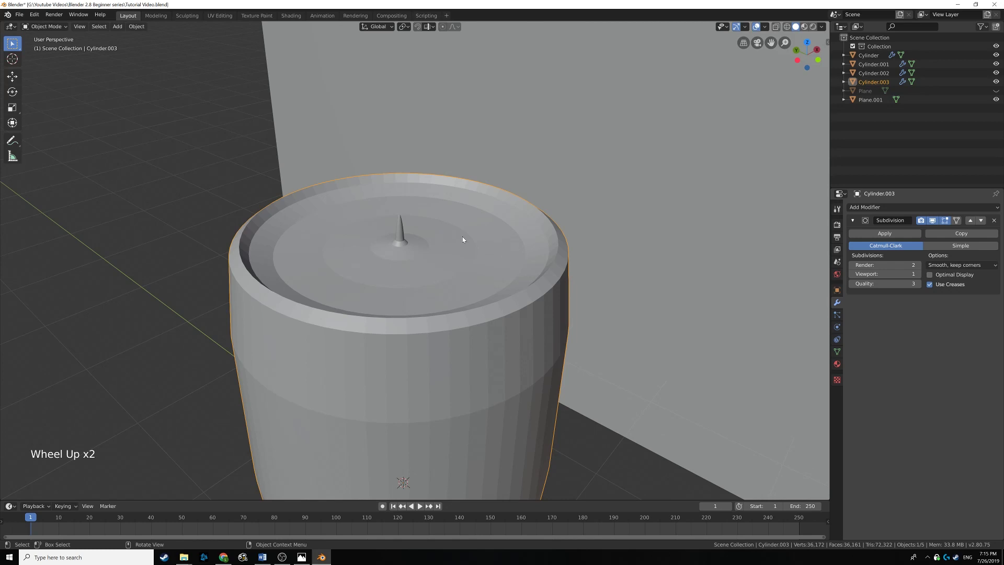
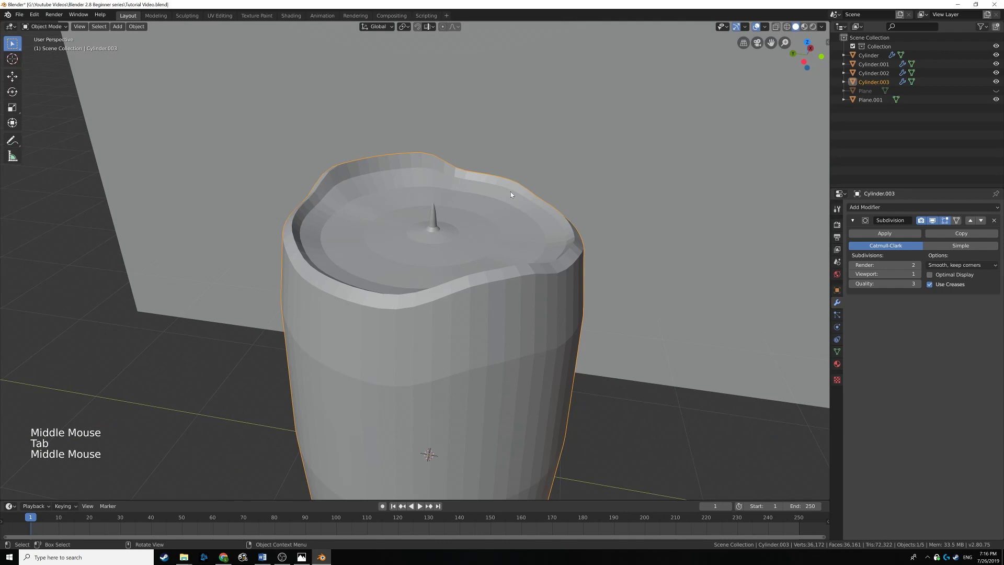
Step: Set the Subdivision modifier's Viewport level to 2 and orbit around the melted rim
{"action": "left_click", "coordinate": [920, 276]}
{"action": "middle_click", "coordinate": [566, 236]}
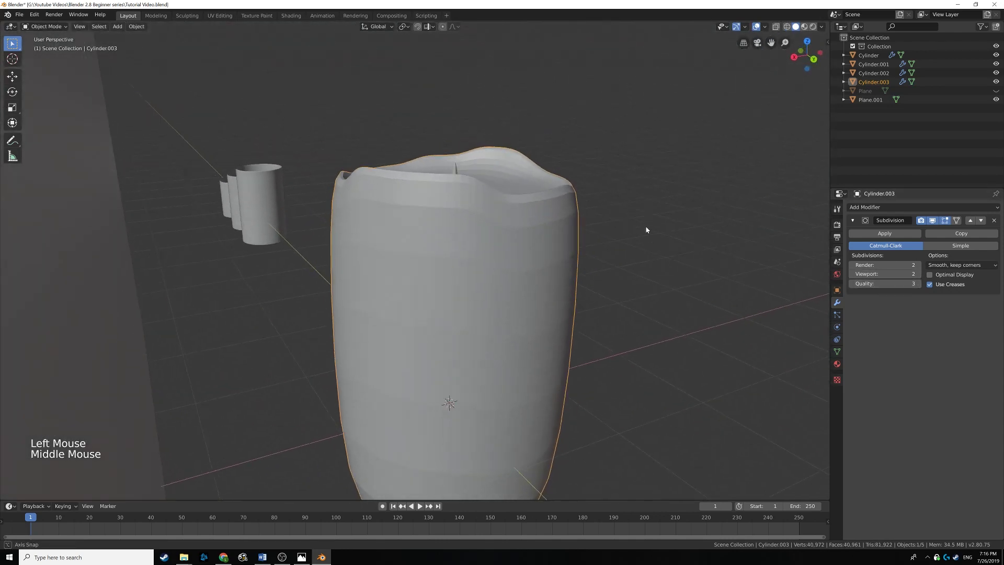
{"action": "middle_click", "coordinate": [474, 249]}
{"action": "middle_click", "coordinate": [457, 178]}
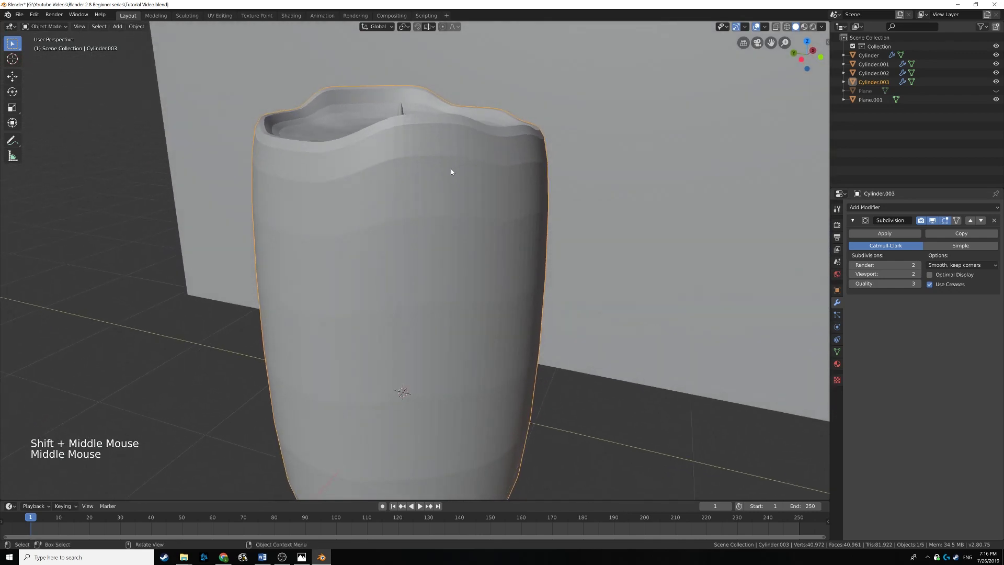
{"action": "middle_click", "coordinate": [451, 165]}
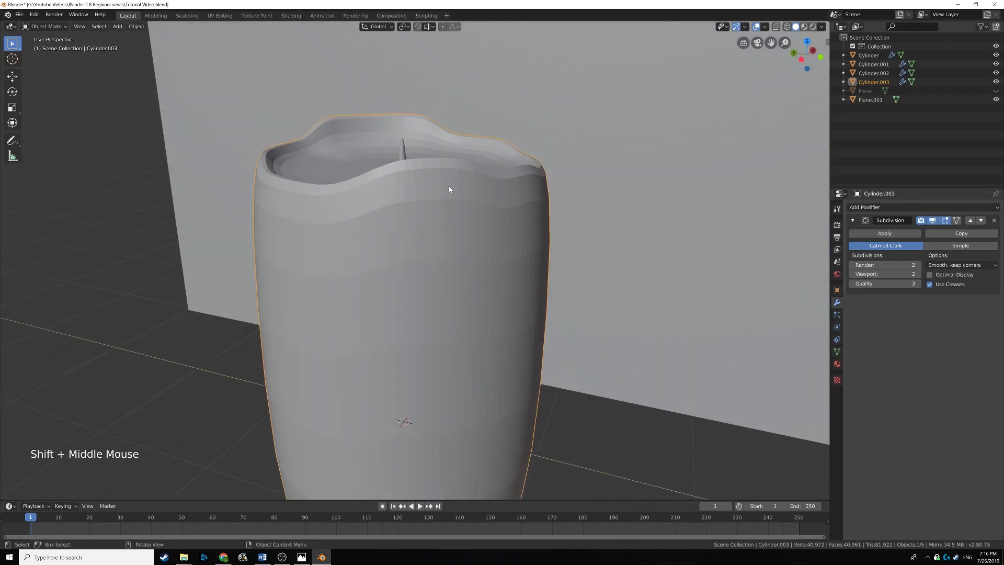
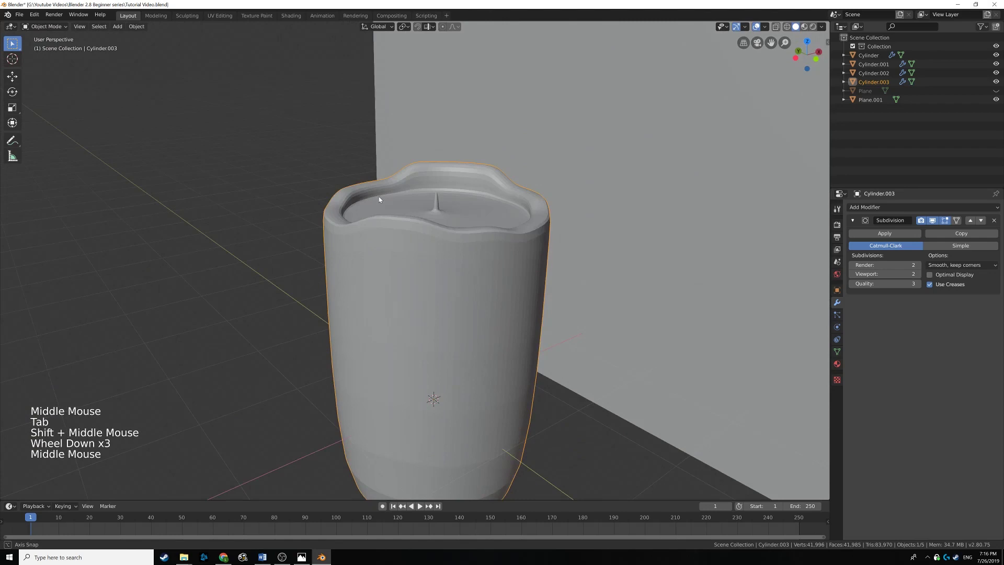
Step: Add edge loops on the candle's side and bottom face, slid close to the base's outer edge
{"action": "middle_click", "coordinate": [408, 266]}
{"action": "key", "text": "Tab"}
{"action": "key", "text": "ctrl+r"}
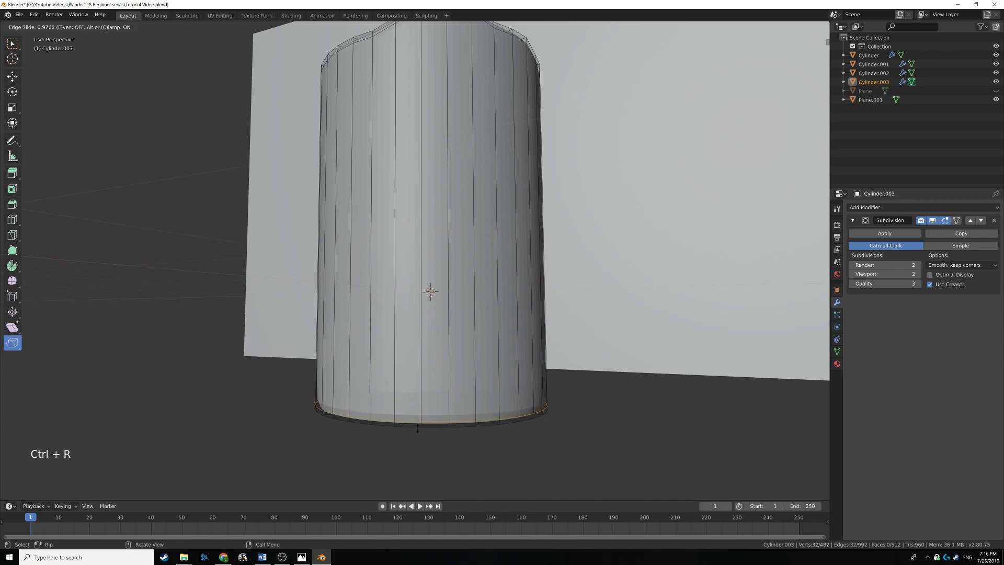
{"action": "key", "text": "Tab"}
{"action": "middle_click", "coordinate": [428, 315]}
{"action": "key", "text": "Tab"}
{"action": "key", "text": "ctrl+r"}
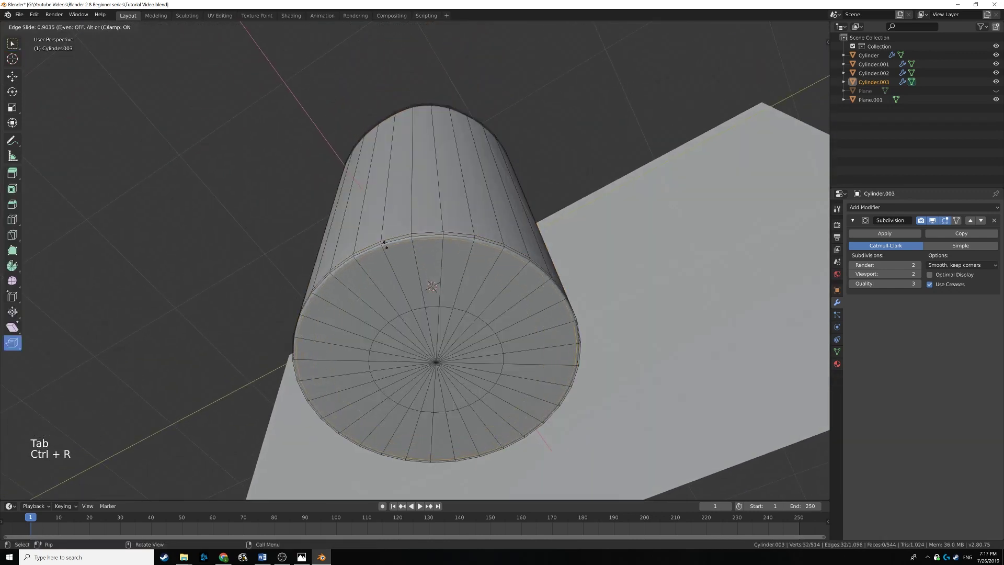
{"action": "key", "text": "Tab"}
Step: Orbit around the candle to check its crisp base, then view the whole scene with the backdrop
{"action": "middle_click", "coordinate": [432, 184]}
{"action": "middle_click", "coordinate": [442, 215]}
{"action": "middle_click", "coordinate": [425, 277]}
{"action": "middle_click", "coordinate": [414, 266]}
{"action": "left_click", "coordinate": [135, 31]}
{"action": "middle_click", "coordinate": [529, 327]}
{"action": "scroll", "scroll_direction": "down", "scroll_amount": 3}
{"action": "middle_click", "coordinate": [548, 297]}
{"action": "middle_click", "coordinate": [493, 295]}
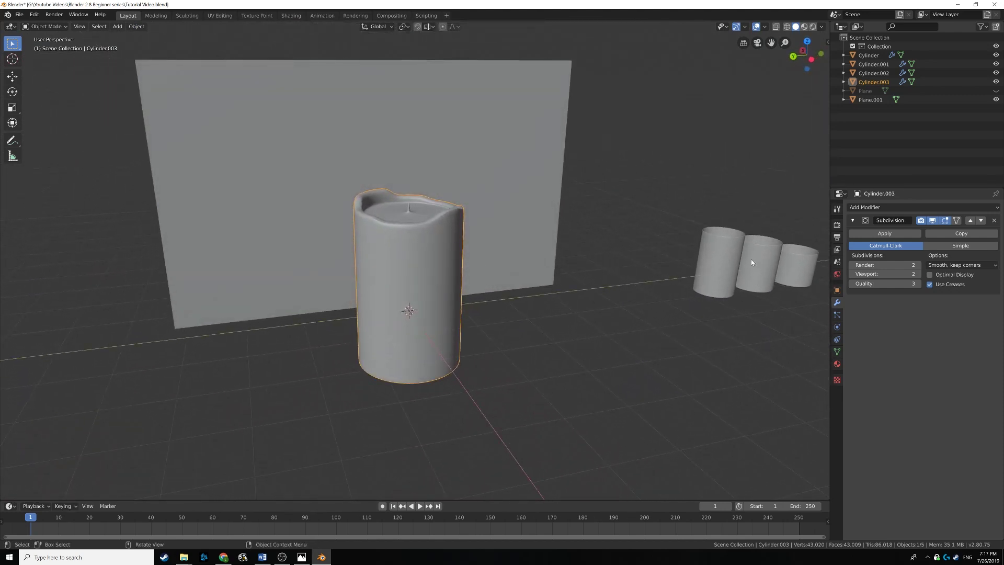
Step: In side orthographic wireframe view, duplicate the candle and move the copy along Y beside it
{"action": "middle_click", "coordinate": [437, 291]}
{"action": "key", "text": "ctrl+KP_3"}
{"action": "middle_click", "coordinate": [429, 277]}
{"action": "middle_click", "coordinate": [437, 277]}
{"action": "key", "text": "z"}
{"action": "middle_click", "coordinate": [453, 281]}
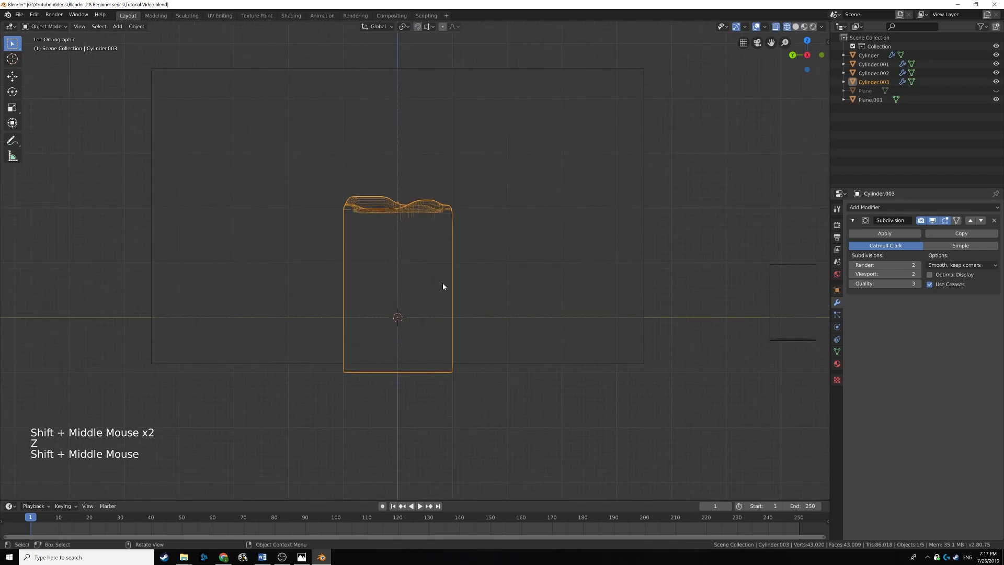
{"action": "key", "text": "g"}
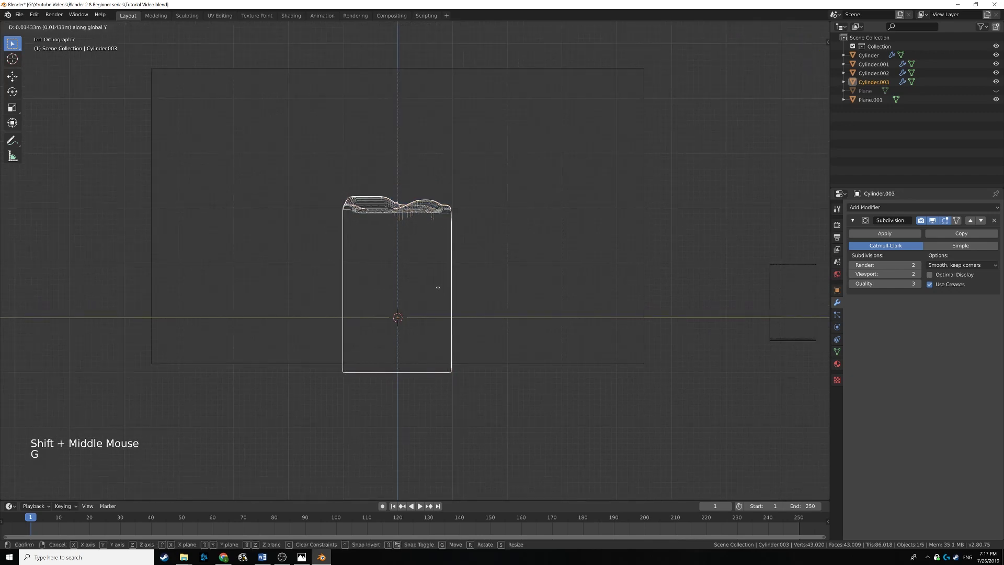
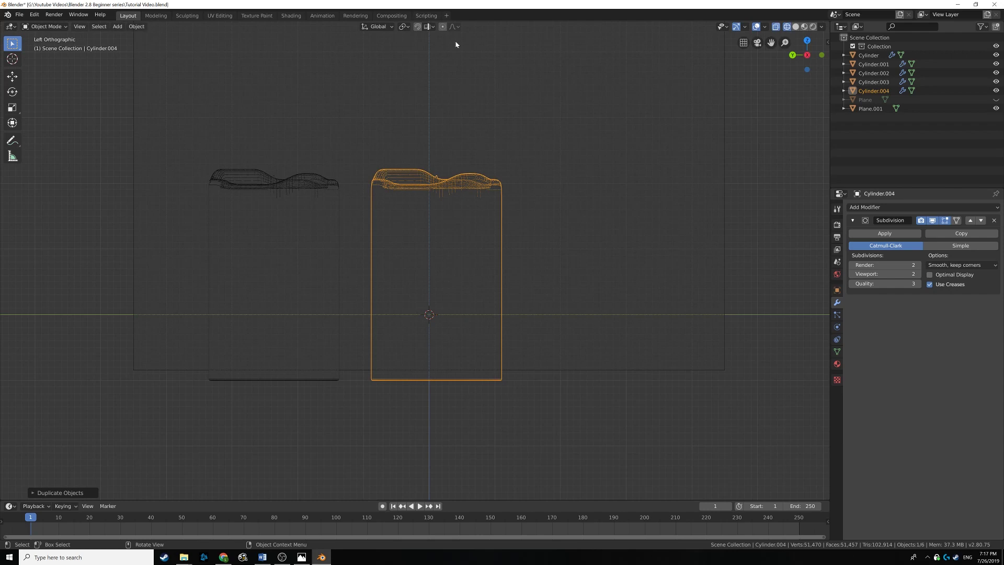
Step: Duplicate the melted candle again and move the third copy along Y beside the other two
{"action": "left_click", "coordinate": [451, 32]}
{"action": "key", "text": "Tab"}
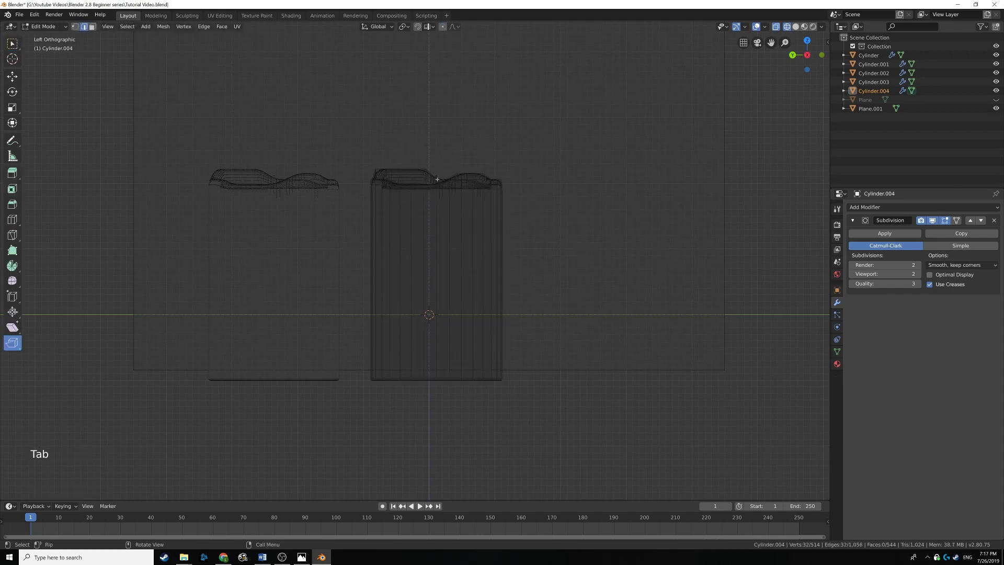
{"action": "key", "text": "alt+a"}
{"action": "key", "text": "b"}
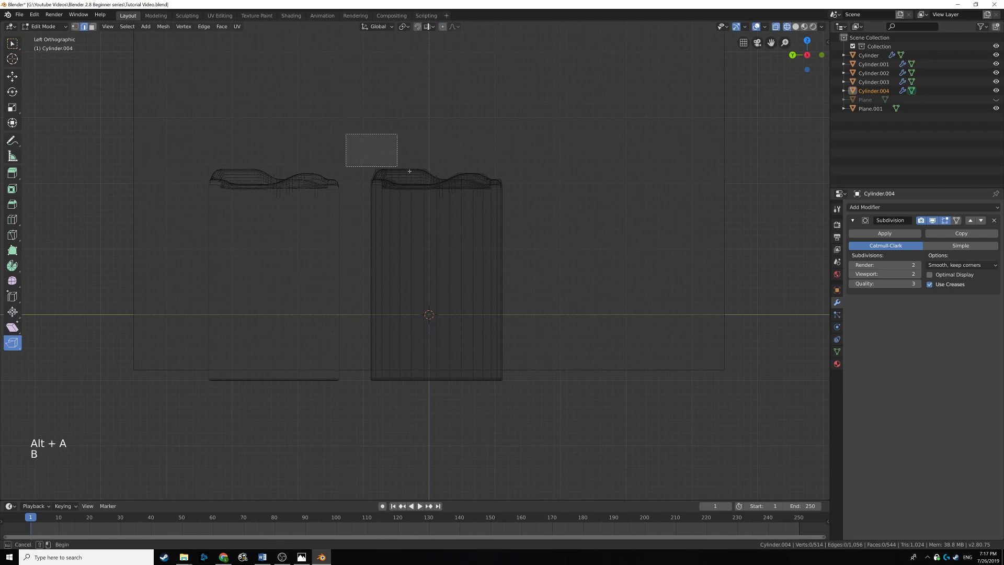
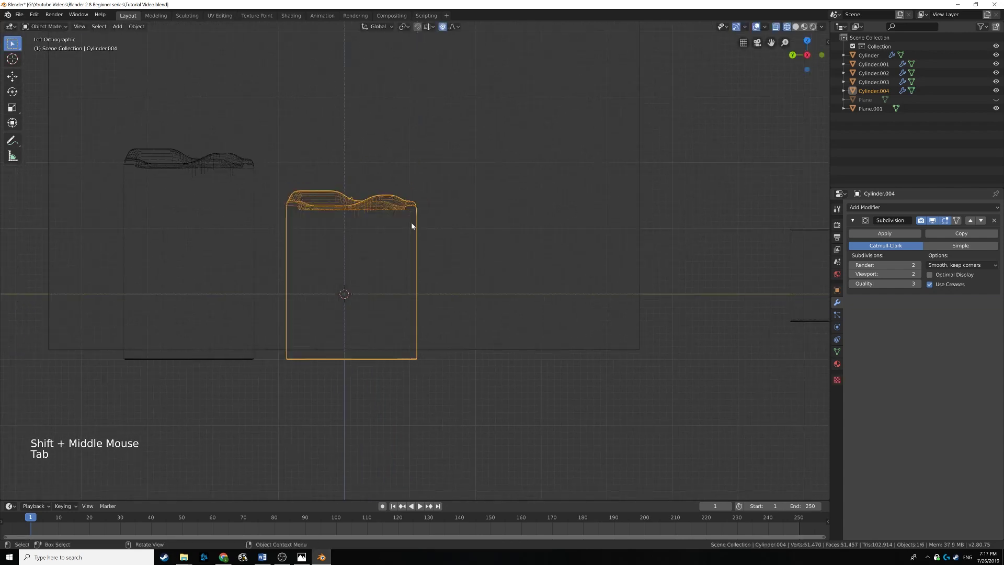
{"action": "key", "text": "shift+d"}
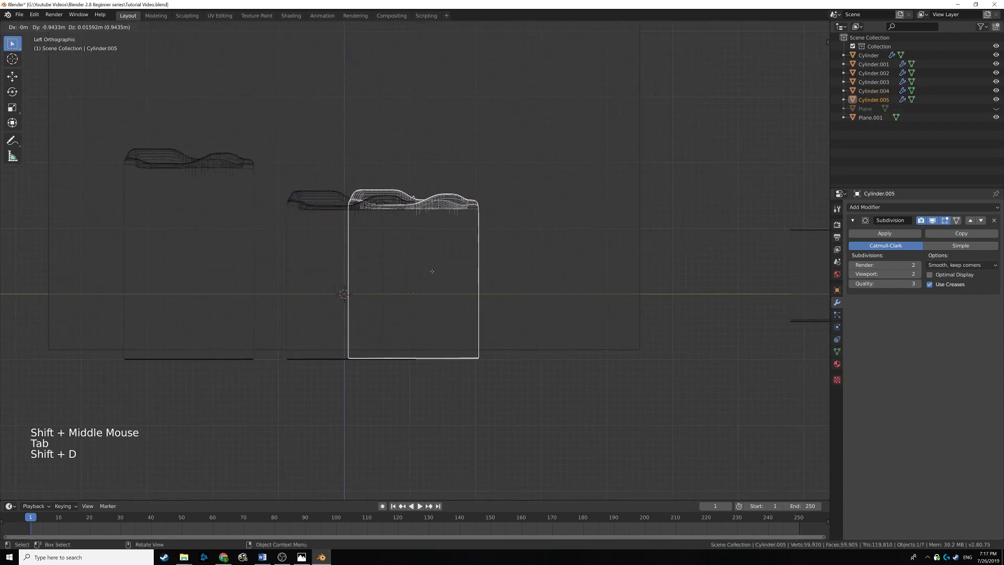
{"action": "middle_click", "coordinate": [538, 261]}
{"action": "key", "text": "Tab"}
{"action": "key", "text": "alt+a"}
{"action": "key", "text": "b"}
{"action": "key", "text": "g"}
{"action": "key", "text": "Tab"}
Step: Leave wireframe and orbit to see the three candles in a row in perspective
{"action": "middle_click", "coordinate": [381, 229]}
{"action": "key", "text": "z"}
{"action": "middle_click", "coordinate": [460, 221]}
{"action": "scroll", "scroll_direction": "down", "scroll_amount": 3}
{"action": "middle_click", "coordinate": [457, 256]}
{"action": "scroll", "scroll_direction": "down", "scroll_amount": 3}
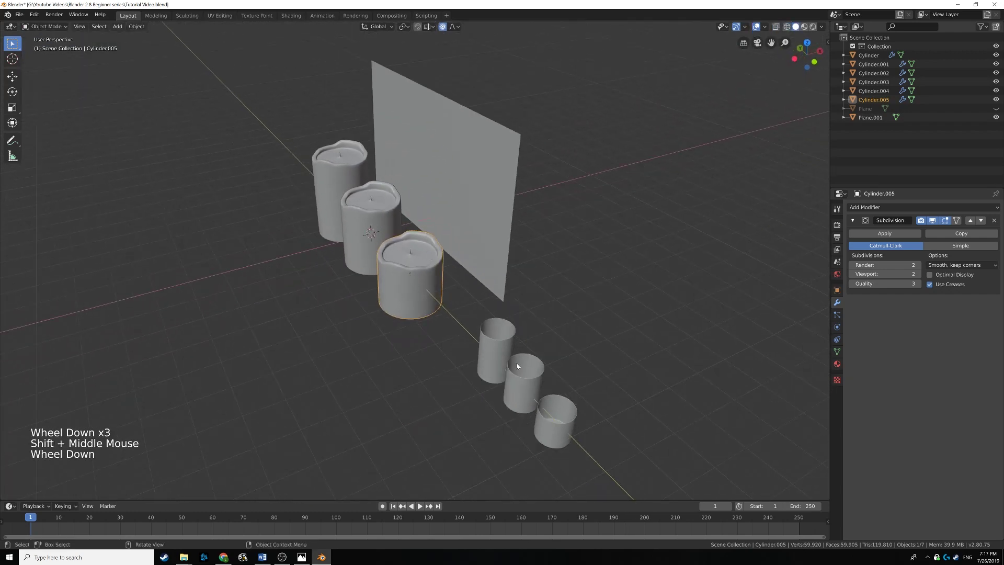
Step: Select all six cylinders — three candles and three holders — and start raising them as a group
{"action": "middle_click", "coordinate": [510, 345]}
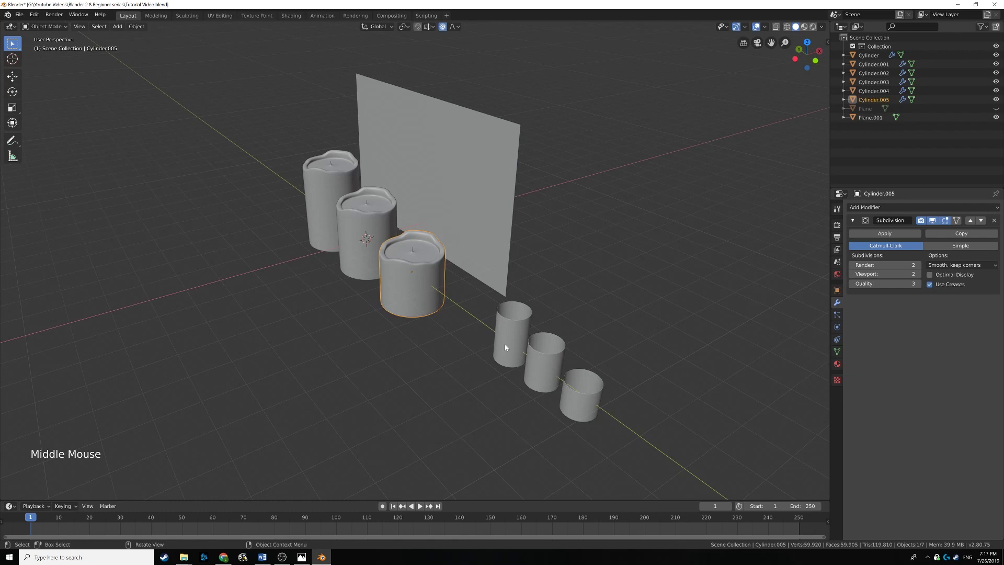
{"action": "middle_click", "coordinate": [438, 321]}
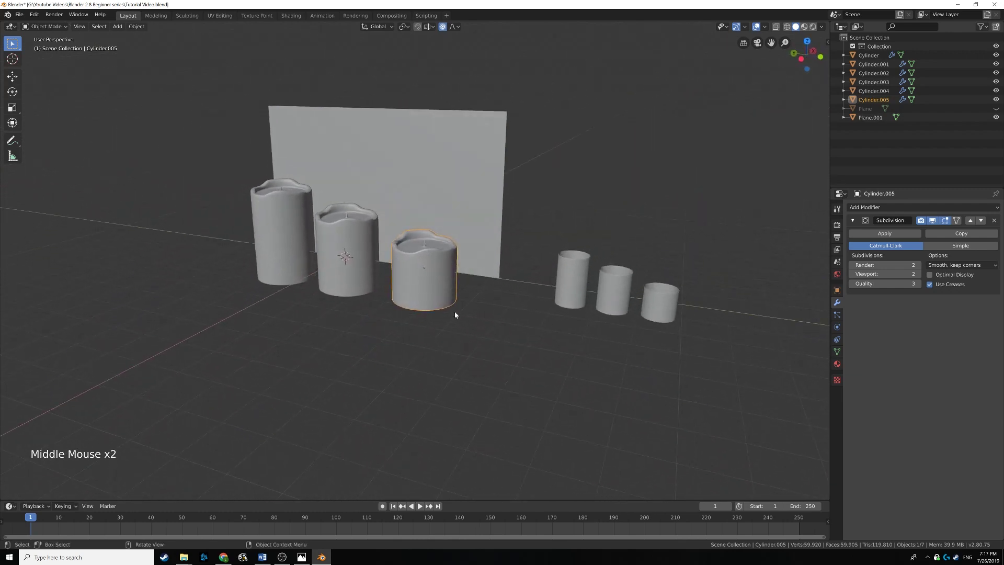
{"action": "middle_click", "coordinate": [486, 320]}
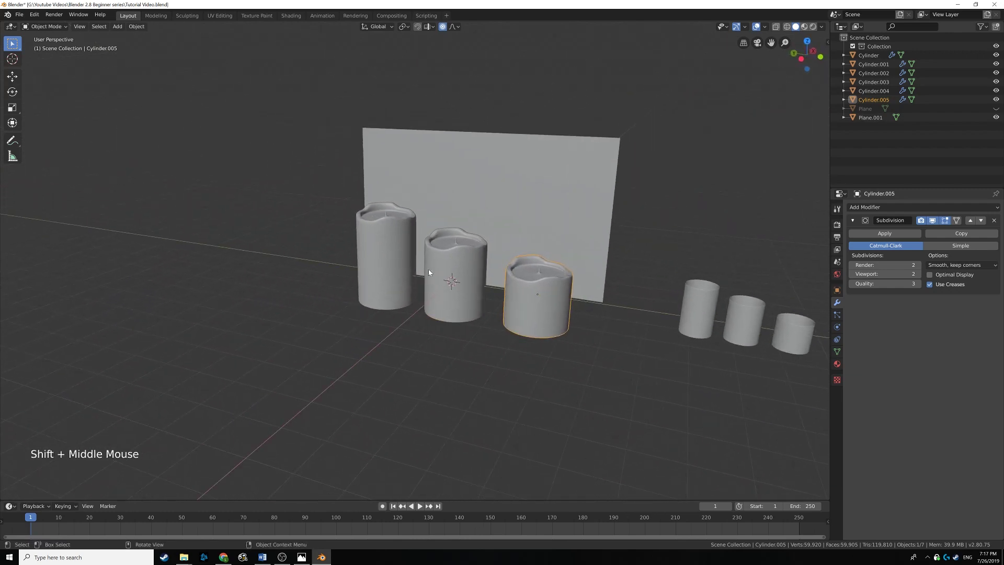
{"action": "left_click", "coordinate": [385, 236]}
{"action": "left_click", "coordinate": [454, 258]}
{"action": "left_click", "coordinate": [540, 289]}
{"action": "left_click", "coordinate": [704, 301]}
{"action": "double_click", "coordinate": [758, 319]}
{"action": "left_click", "coordinate": [792, 332]}
{"action": "middle_click", "coordinate": [591, 332]}
{"action": "key", "text": "g"}
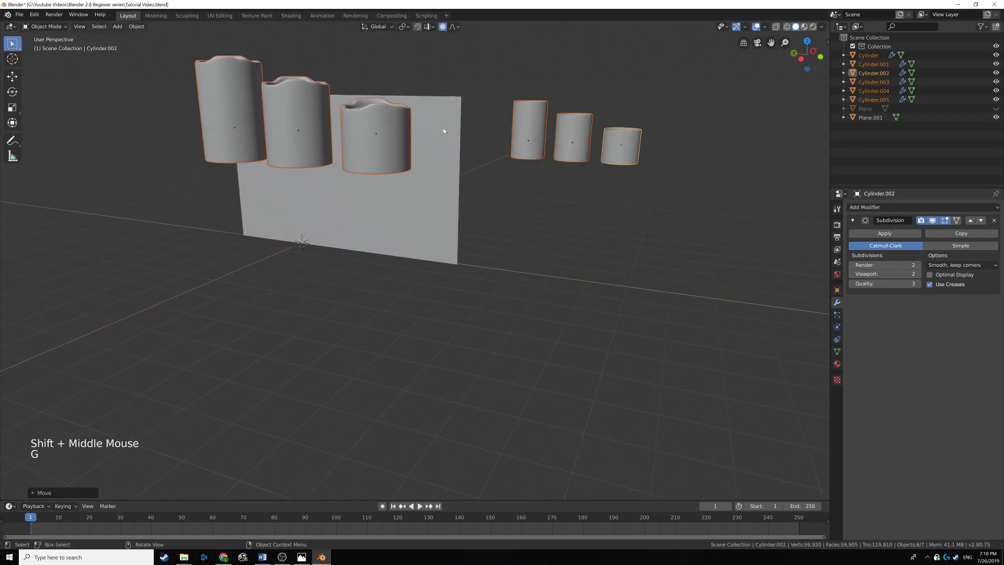
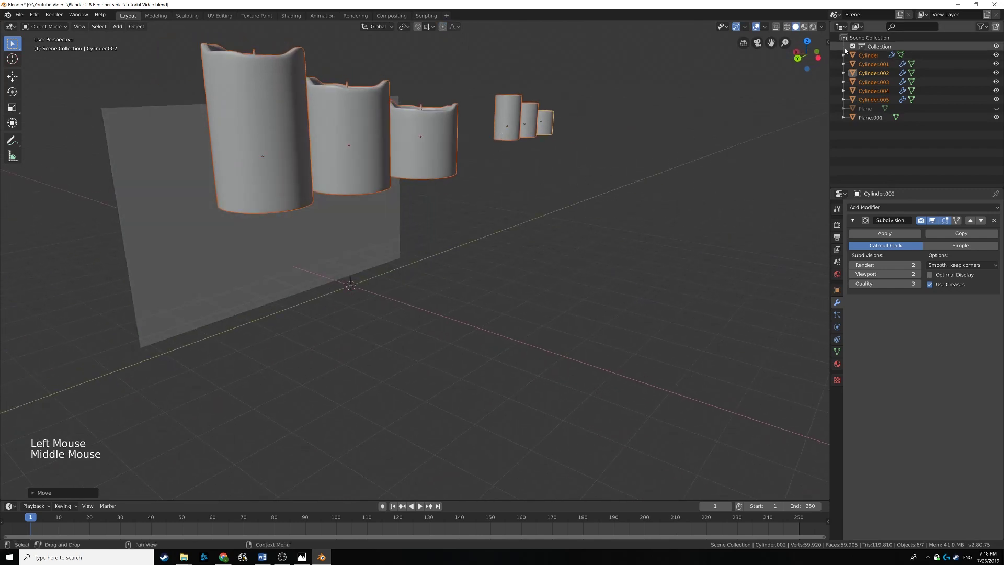
Step: Unhide the floor plane so it shows again under the candles
{"action": "left_click", "coordinate": [998, 108]}
{"action": "middle_click", "coordinate": [466, 197]}
{"action": "middle_click", "coordinate": [542, 198]}
{"action": "left_click", "coordinate": [512, 300]}
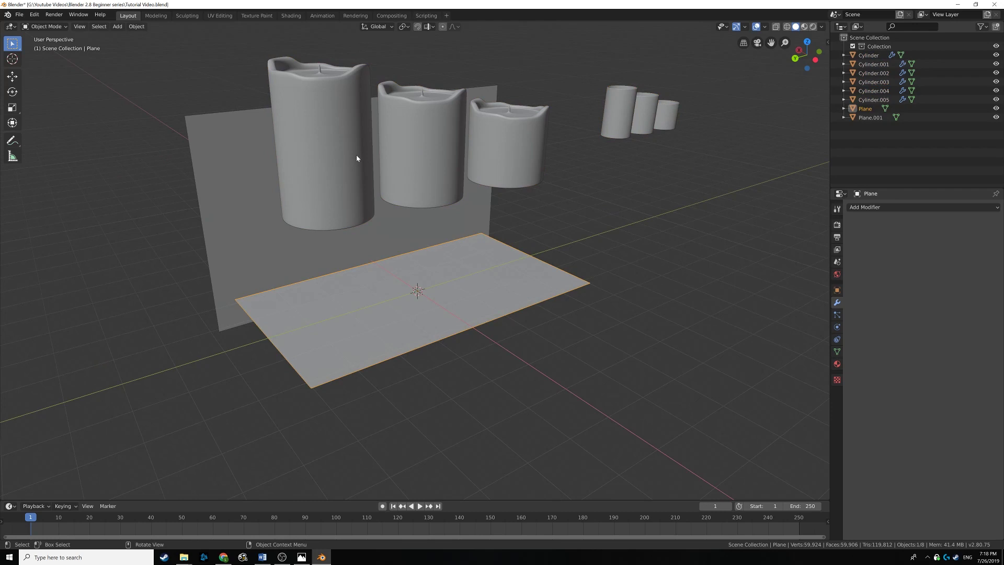
Step: Select the three small glass-holder cylinders together
{"action": "left_click", "coordinate": [622, 115]}
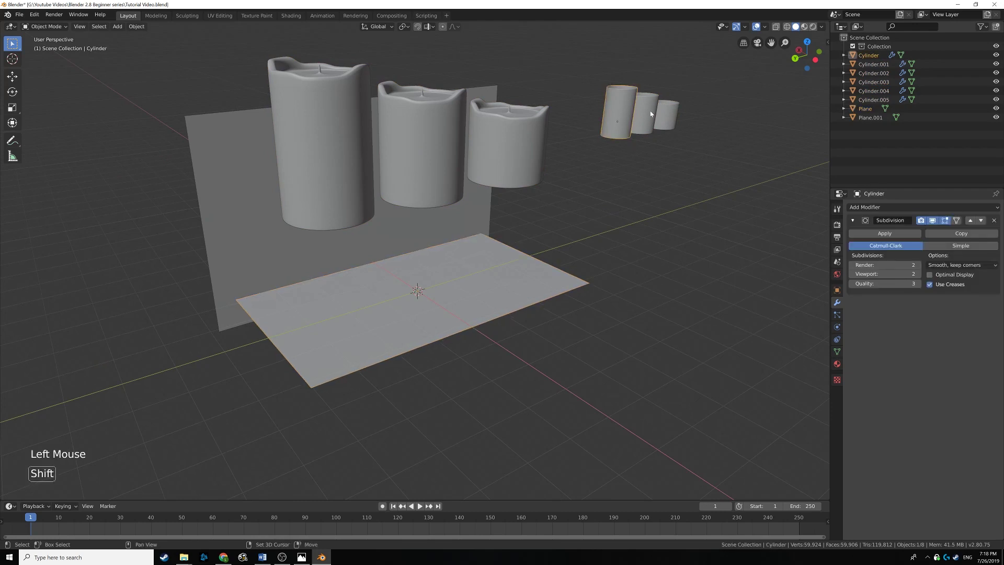
{"action": "left_click", "coordinate": [652, 113]}
{"action": "left_click", "coordinate": [670, 119]}
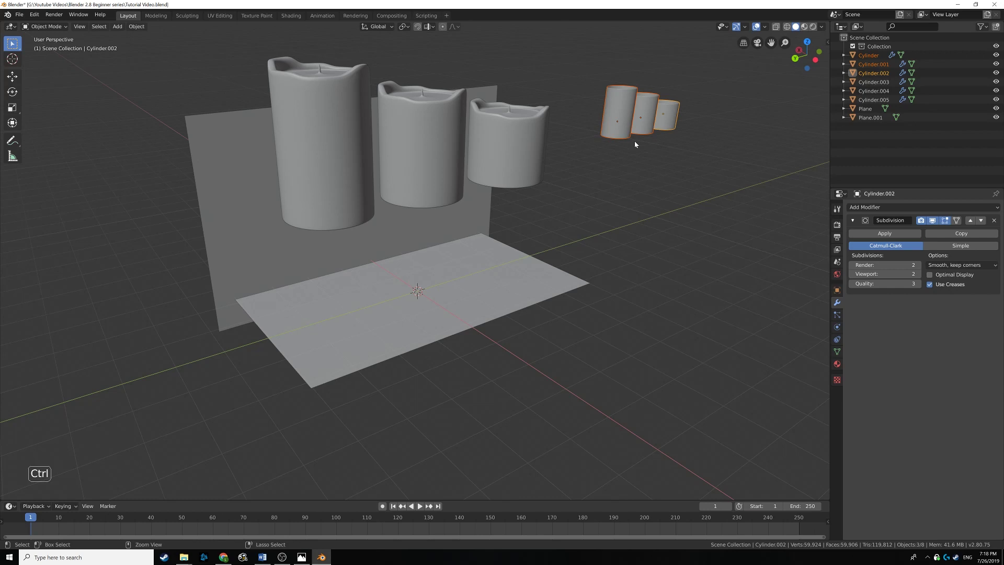
Step: From a side view, move the three glass holders down toward the floor plane
{"action": "key", "text": "ctrl+KP_3"}
{"action": "key", "text": "z"}
{"action": "middle_click", "coordinate": [414, 197]}
{"action": "scroll", "scroll_direction": "up", "scroll_amount": 3}
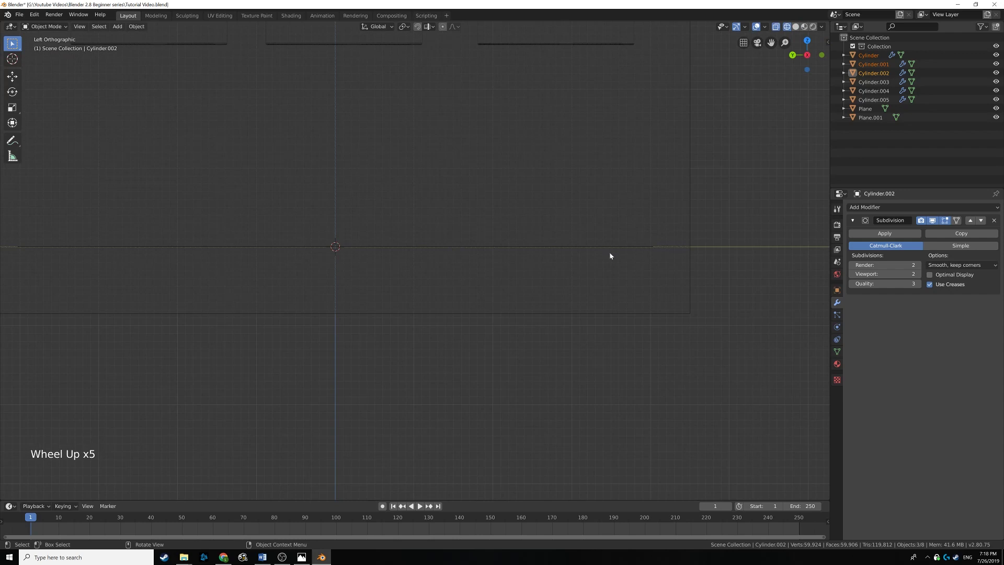
{"action": "scroll", "scroll_direction": "down", "scroll_amount": 3}
{"action": "middle_click", "coordinate": [489, 210]}
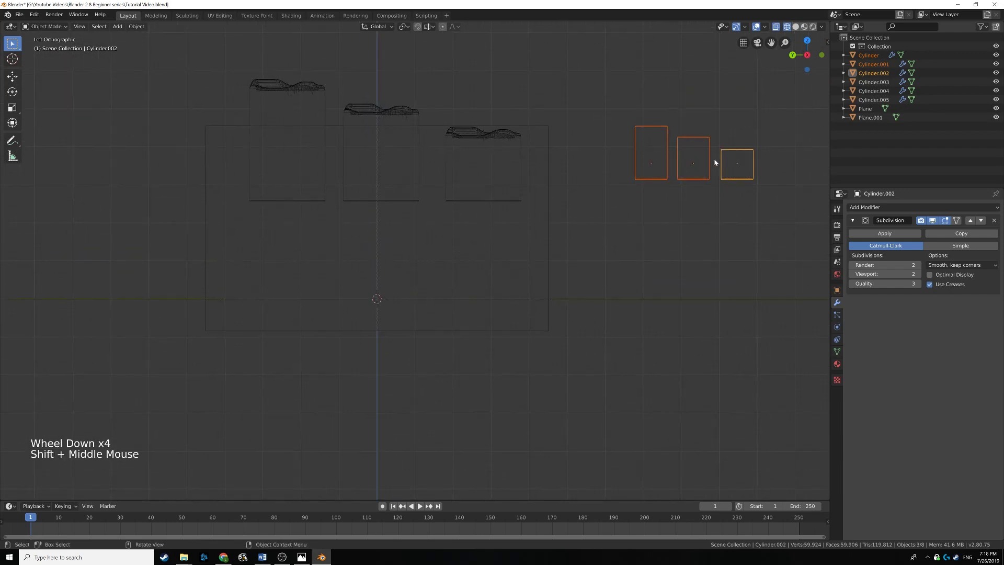
{"action": "key", "text": "g"}
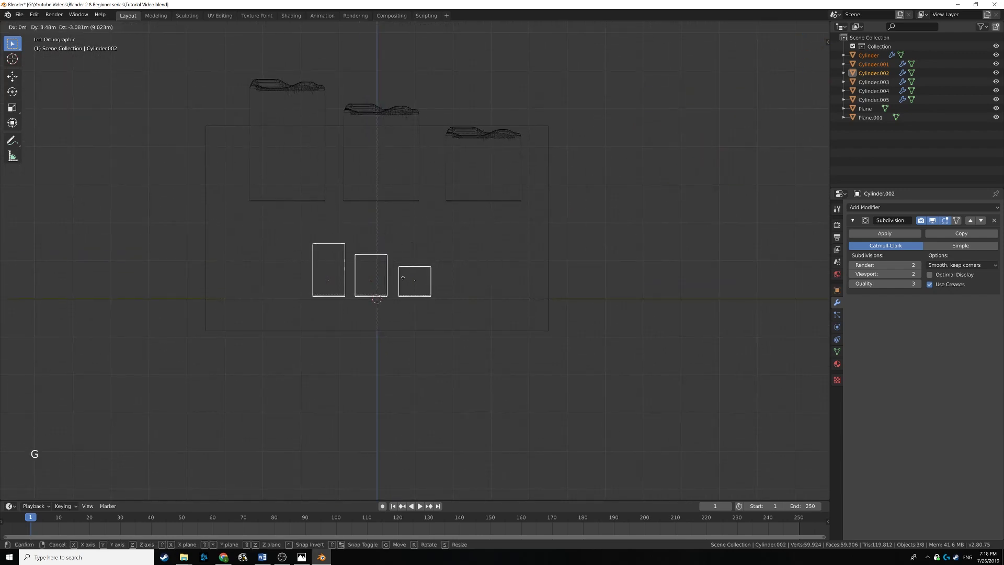
Step: Zoom in on the holders' bases and nudge them along Z onto the plane surface
{"action": "middle_click", "coordinate": [404, 278]}
{"action": "scroll", "scroll_direction": "up", "scroll_amount": 3}
{"action": "middle_click", "coordinate": [436, 208]}
{"action": "scroll", "scroll_direction": "up", "scroll_amount": 3}
{"action": "middle_click", "coordinate": [437, 253]}
{"action": "scroll", "scroll_direction": "up", "scroll_amount": 3}
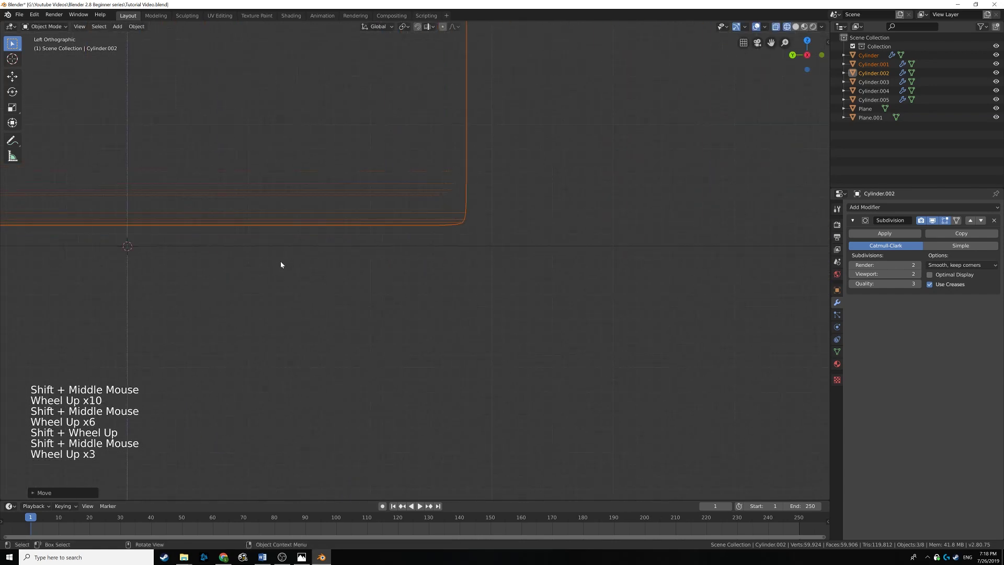
{"action": "key", "text": "g"}
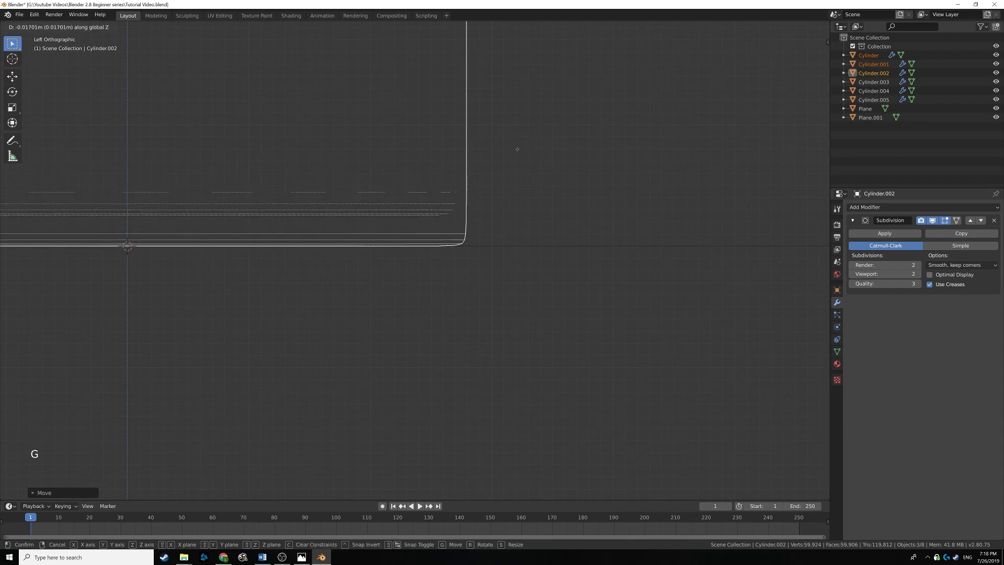
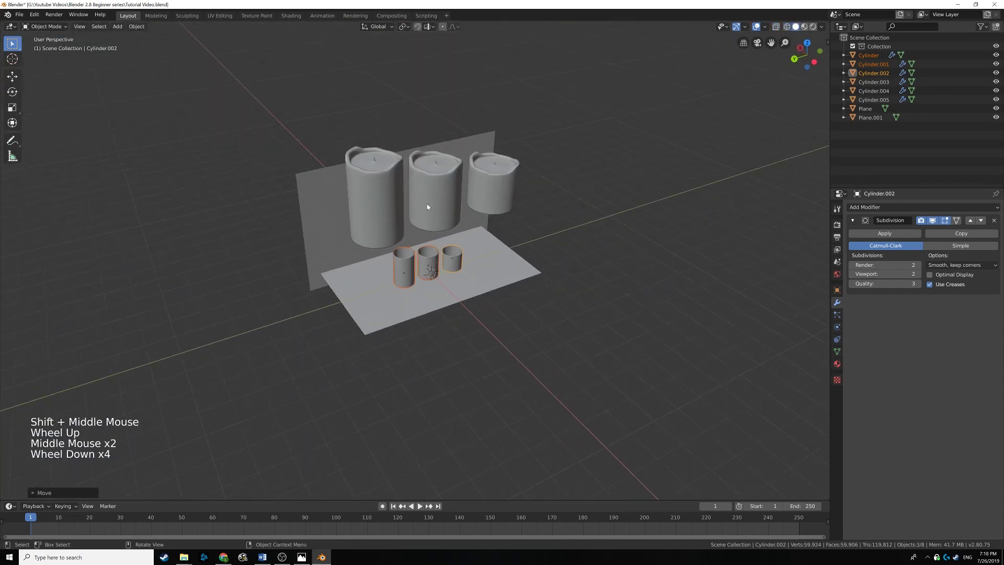
Step: Select the melted candles and move them aside, leaving the holders alone on the plane
{"action": "left_click", "coordinate": [398, 193]}
{"action": "left_click", "coordinate": [439, 189]}
{"action": "double_click", "coordinate": [426, 236]}
{"action": "key", "text": "g"}
{"action": "scroll", "scroll_direction": "up", "scroll_amount": 3}
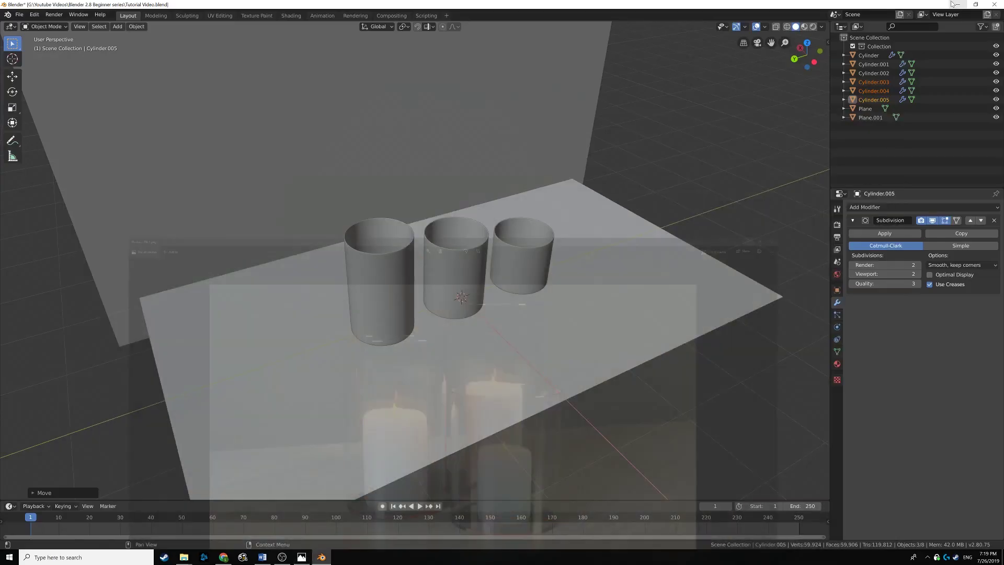
Step: Switch to a top-down view framed on the three glass holders
{"action": "middle_click", "coordinate": [539, 184]}
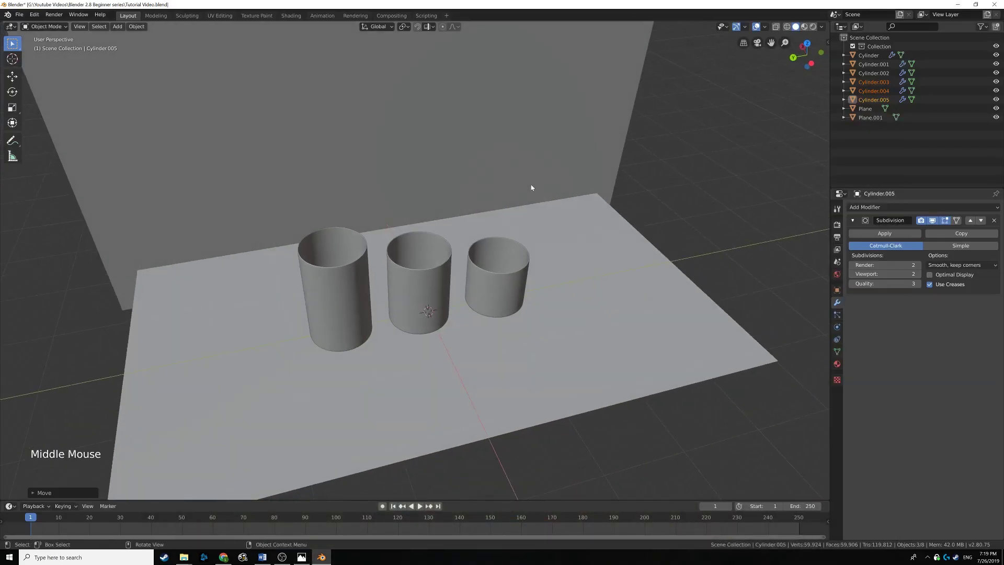
{"action": "key", "text": "KP_7"}
{"action": "middle_click", "coordinate": [342, 143]}
{"action": "scroll", "scroll_direction": "up", "scroll_amount": 3}
{"action": "middle_click", "coordinate": [466, 182]}
Step: Move the holders one by one so the three form a tight triangular cluster
{"action": "left_click", "coordinate": [460, 184]}
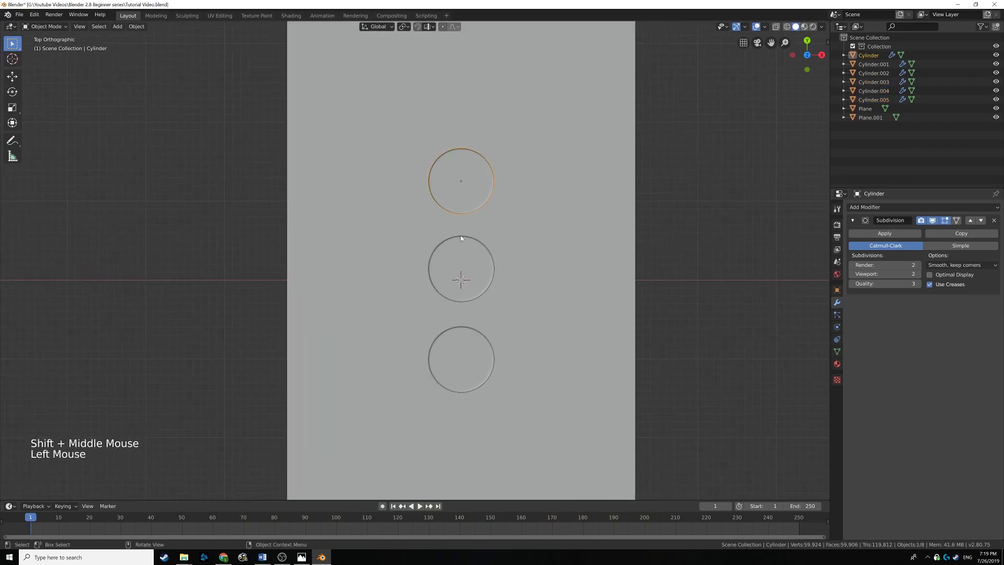
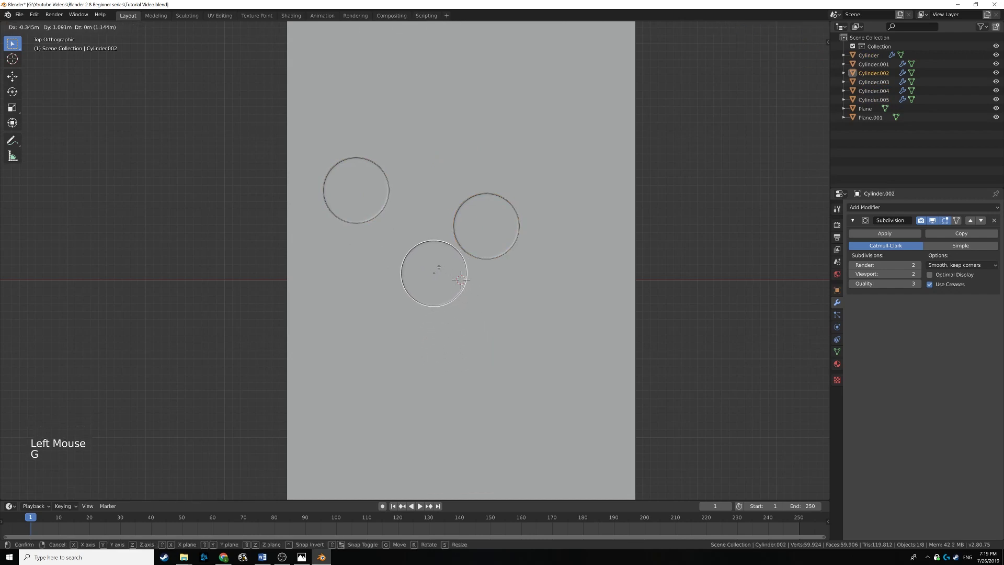
{"action": "left_click", "coordinate": [381, 199]}
{"action": "key", "text": "g"}
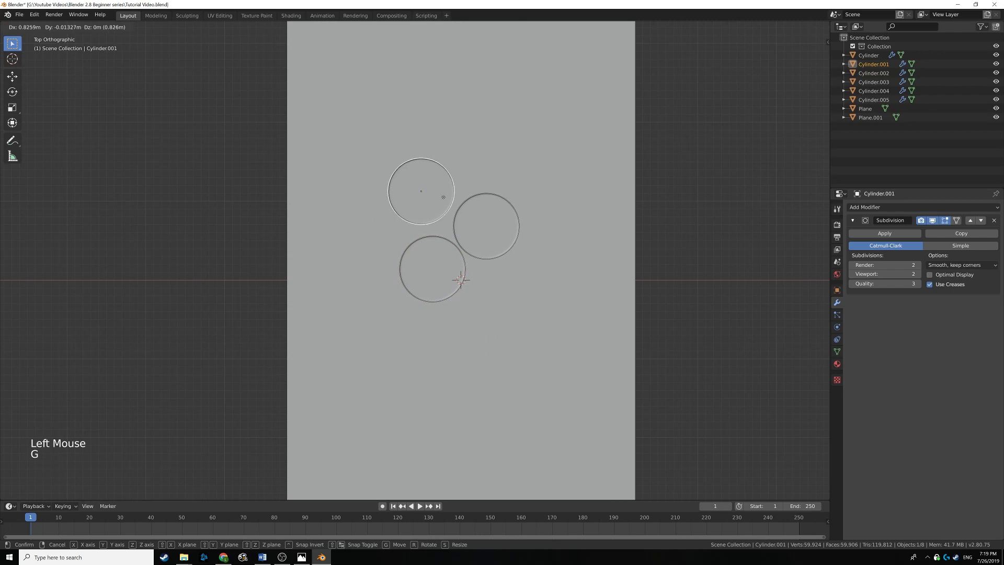
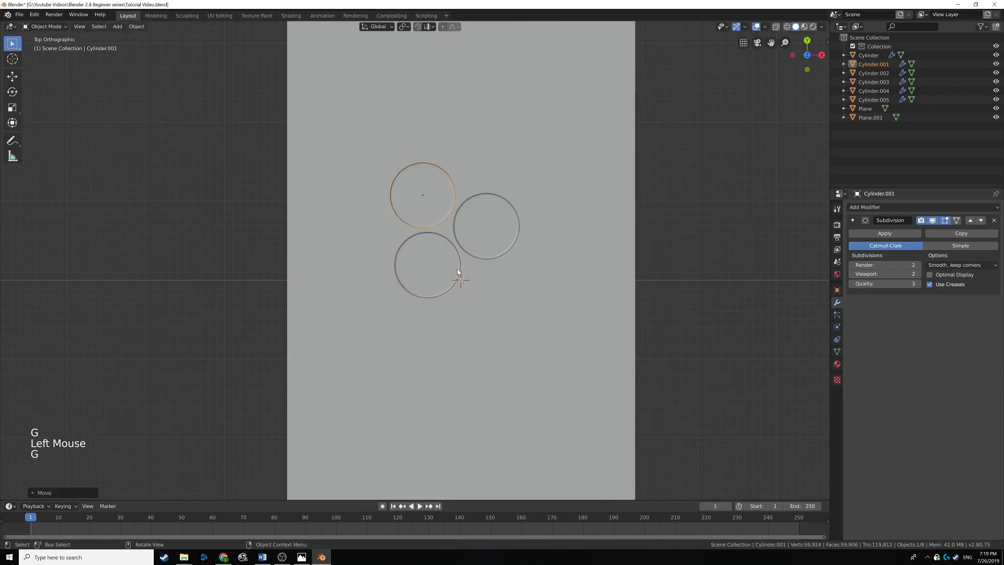
Step: Orbit from top-down to a perspective view of the clustered holders
{"action": "middle_click", "coordinate": [417, 283]}
{"action": "middle_click", "coordinate": [471, 231]}
{"action": "scroll", "scroll_direction": "up", "scroll_amount": 3}
{"action": "middle_click", "coordinate": [471, 262]}
{"action": "middle_click", "coordinate": [458, 291]}
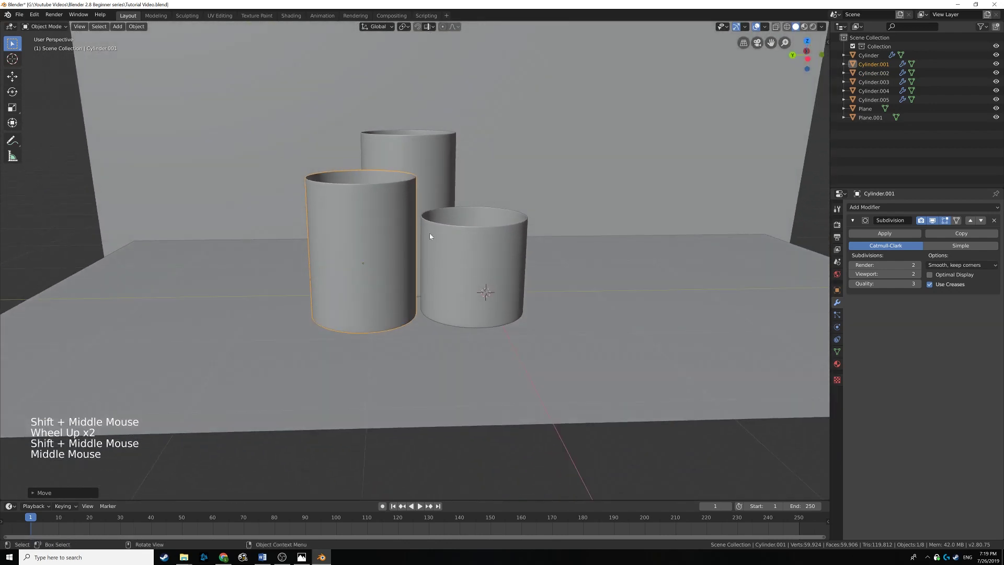
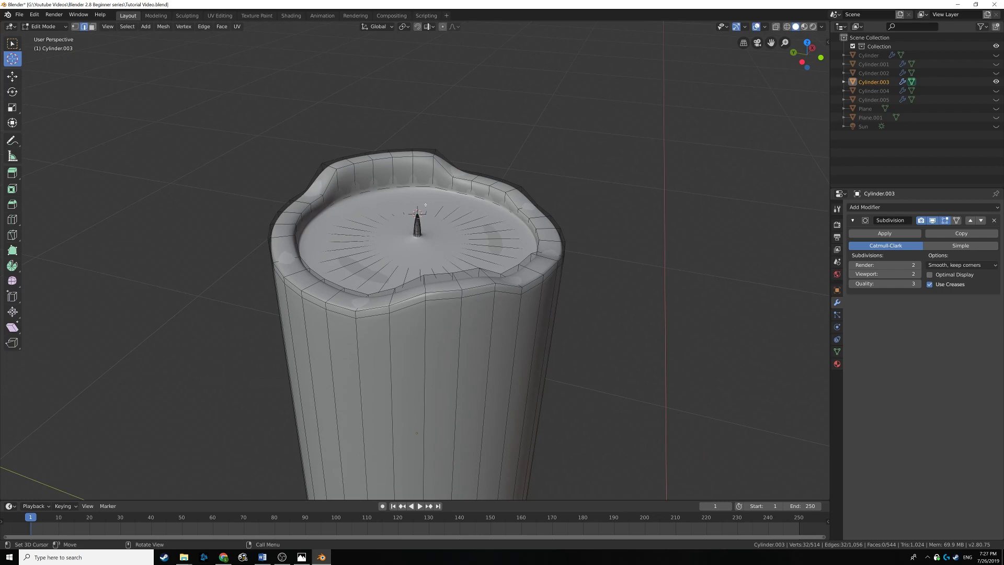
Step: Bring up the Add Mesh menu in Edit Mode on the candle with its wick
{"action": "key", "text": "shift+a"}
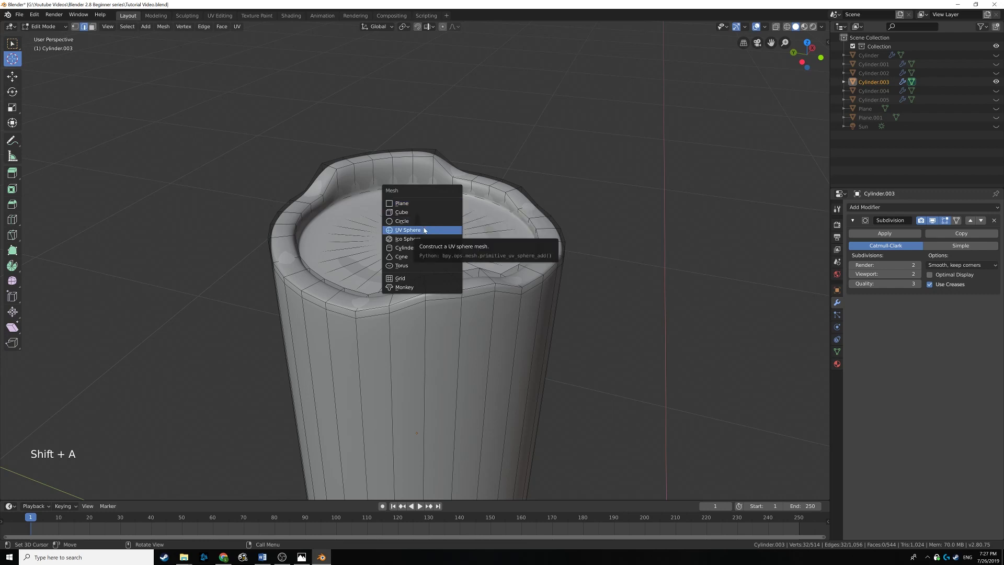
Step: Shrink the new sphere to flame size and lift it just above the wick tip
{"action": "scroll", "scroll_direction": "down", "scroll_amount": 3}
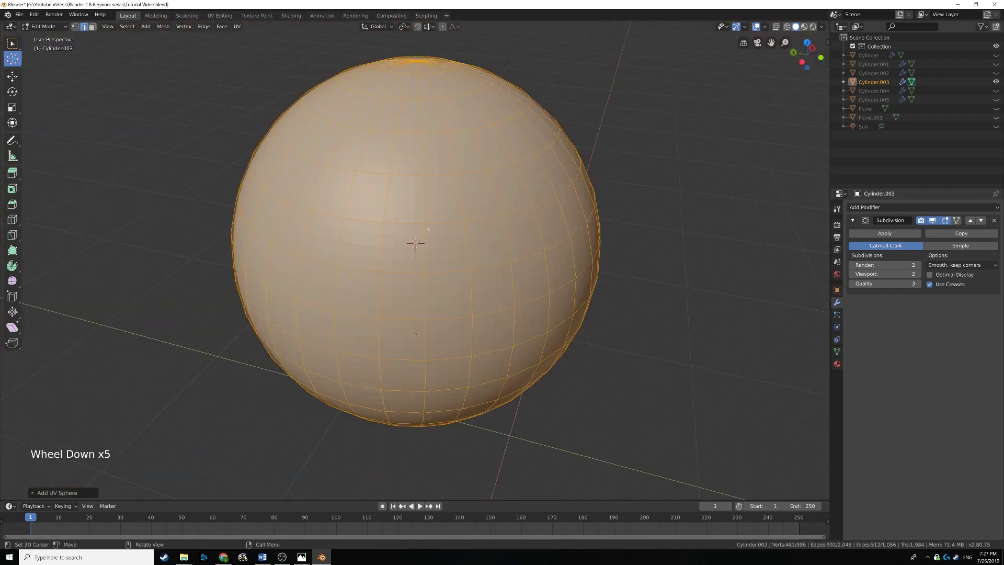
{"action": "key", "text": "s"}
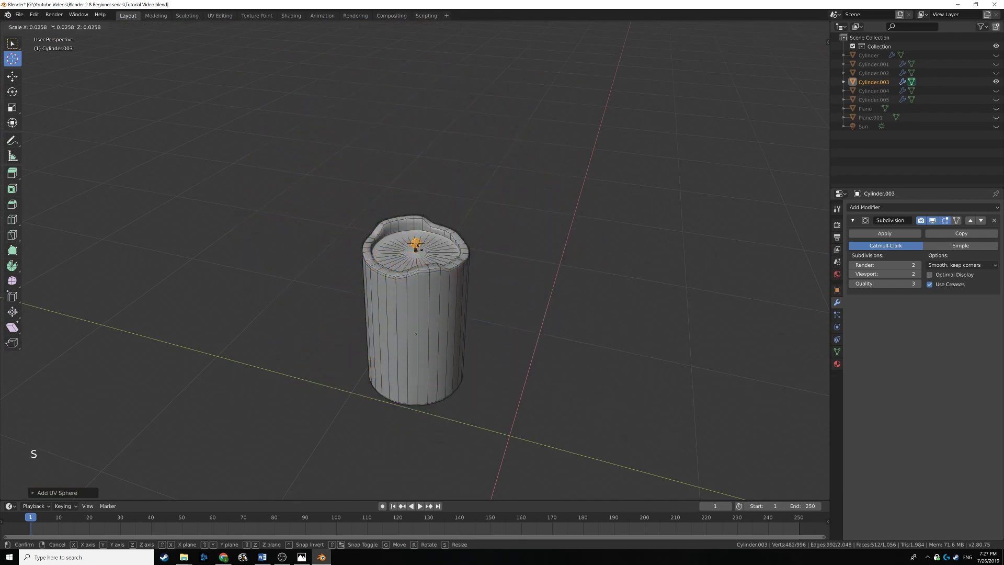
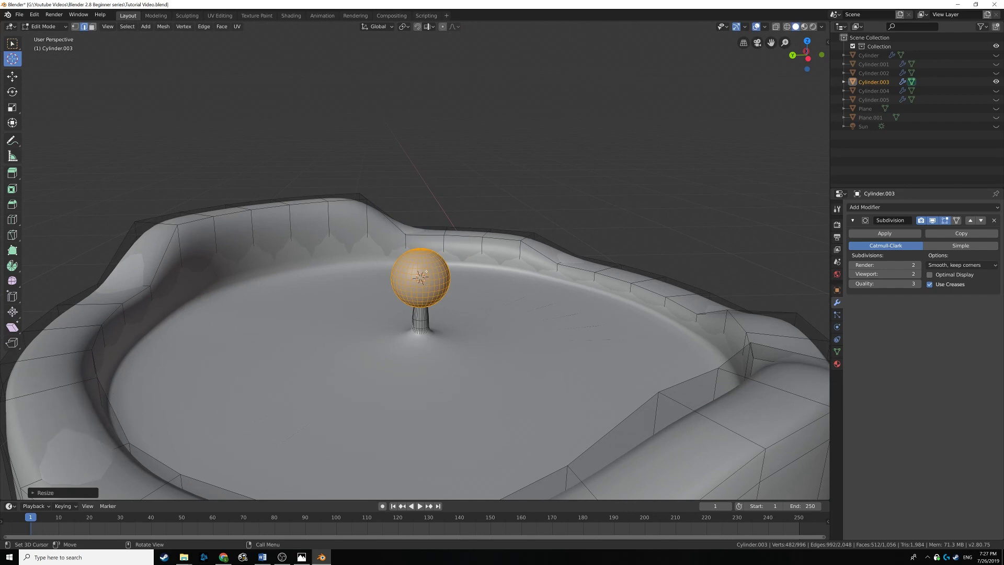
{"action": "key", "text": "g"}
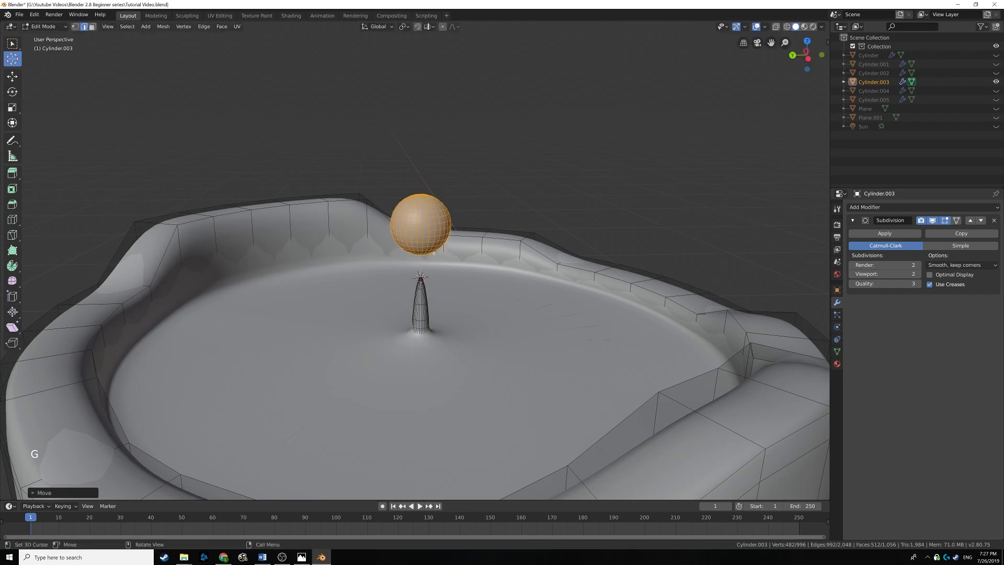
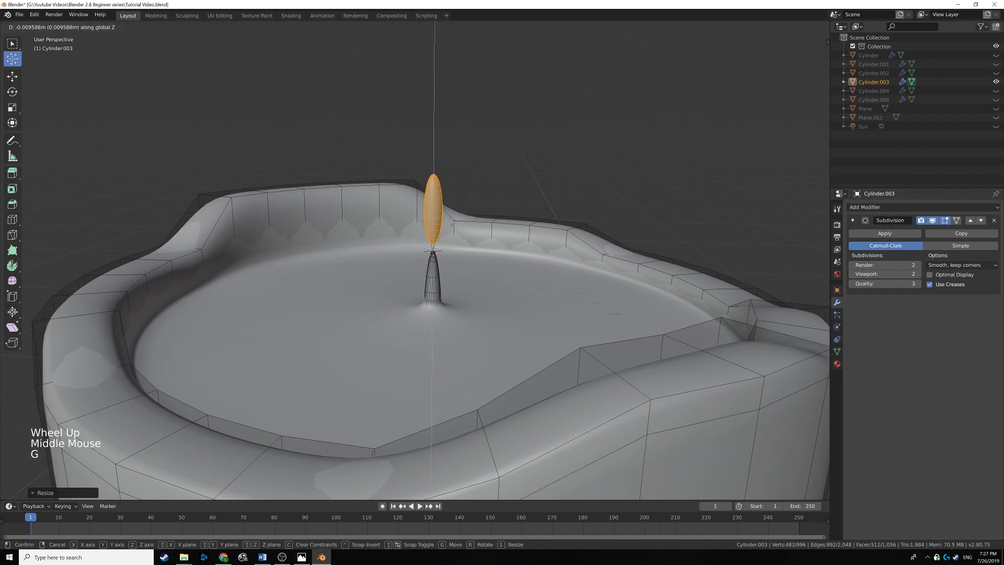
{"action": "scroll", "scroll_direction": "up", "scroll_amount": 3}
{"action": "scroll", "scroll_direction": "down", "scroll_amount": 3}
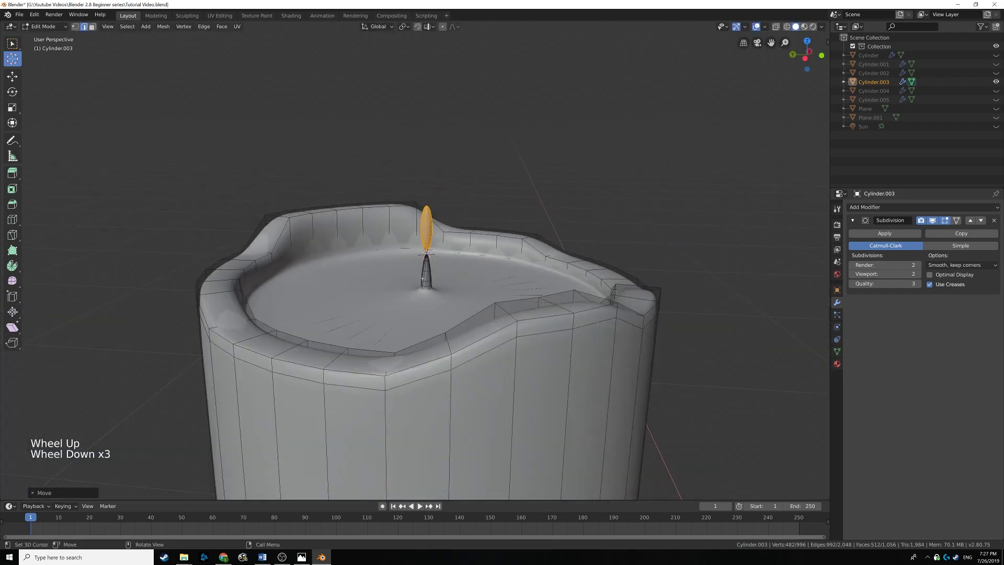
Step: Check the flame shape from around the candle, then reselect the whole flame sphere
{"action": "key", "text": "Tab"}
{"action": "middle_click", "coordinate": [440, 277]}
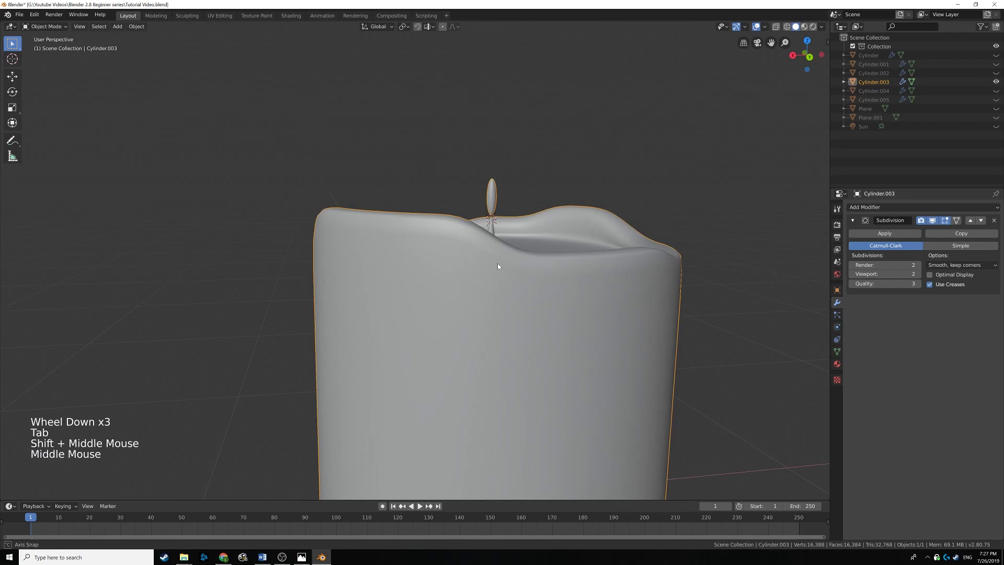
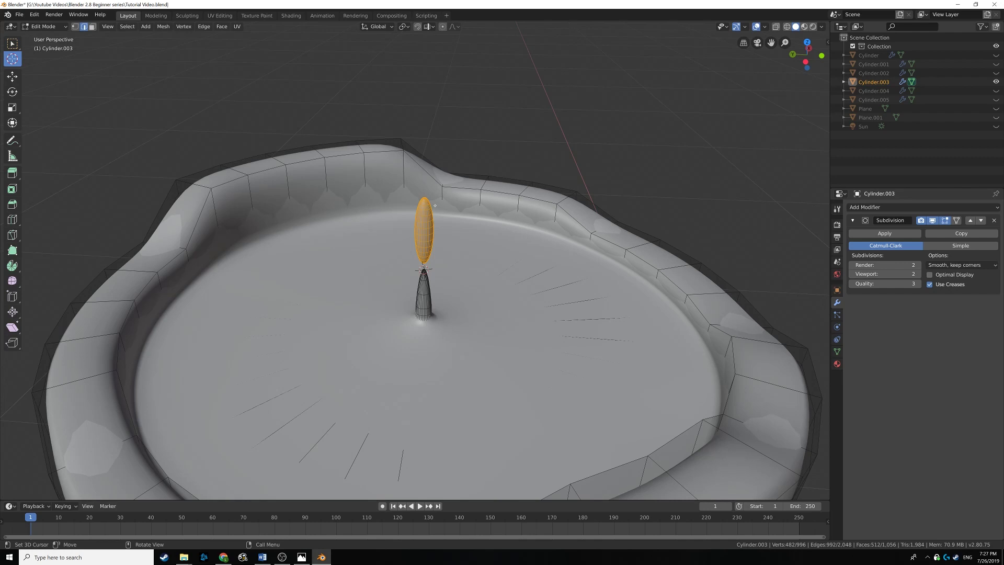
{"action": "scroll", "scroll_direction": "up", "scroll_amount": 3}
{"action": "scroll", "scroll_direction": "down", "scroll_amount": 3}
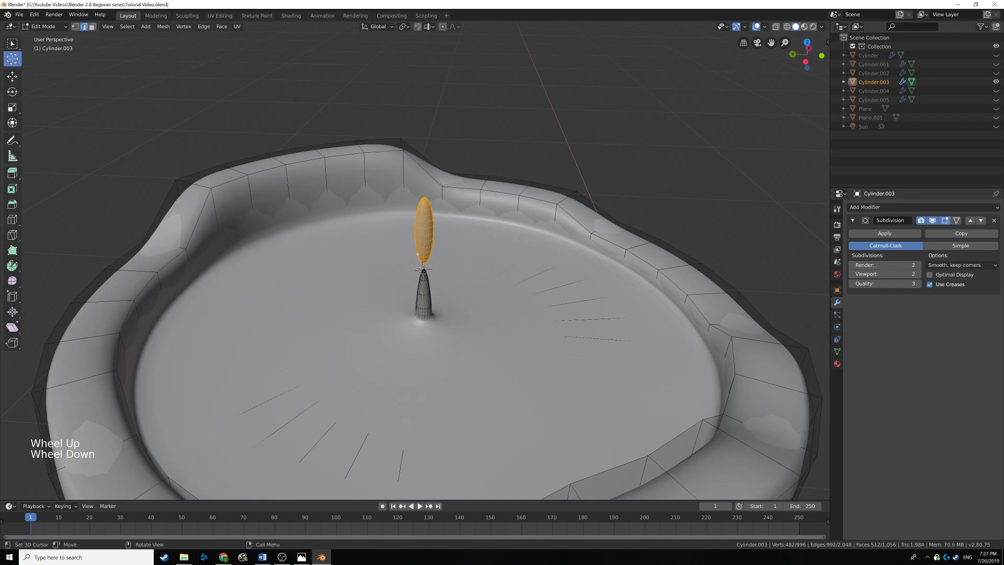
{"action": "key", "text": "alt+a"}
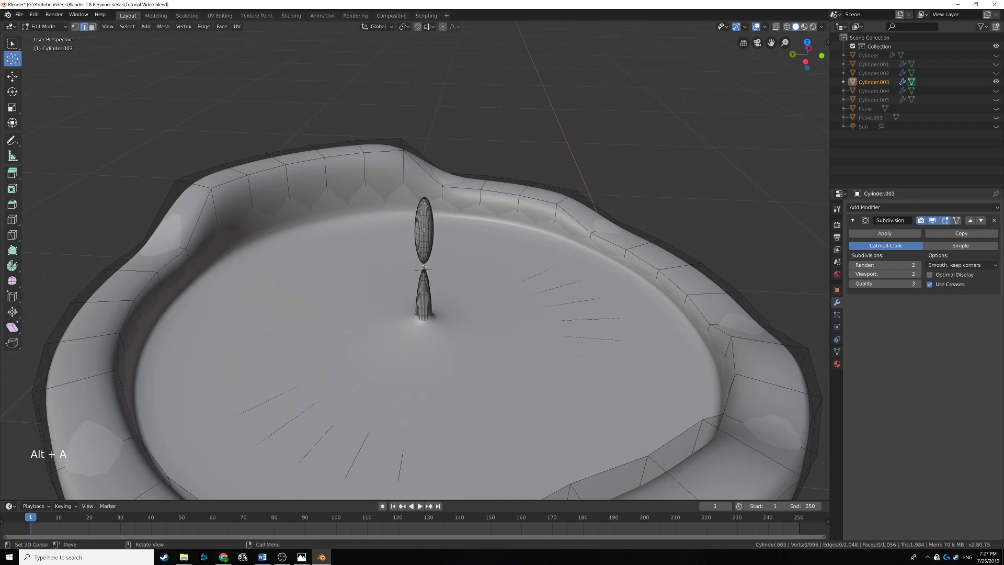
{"action": "key", "text": "l"}
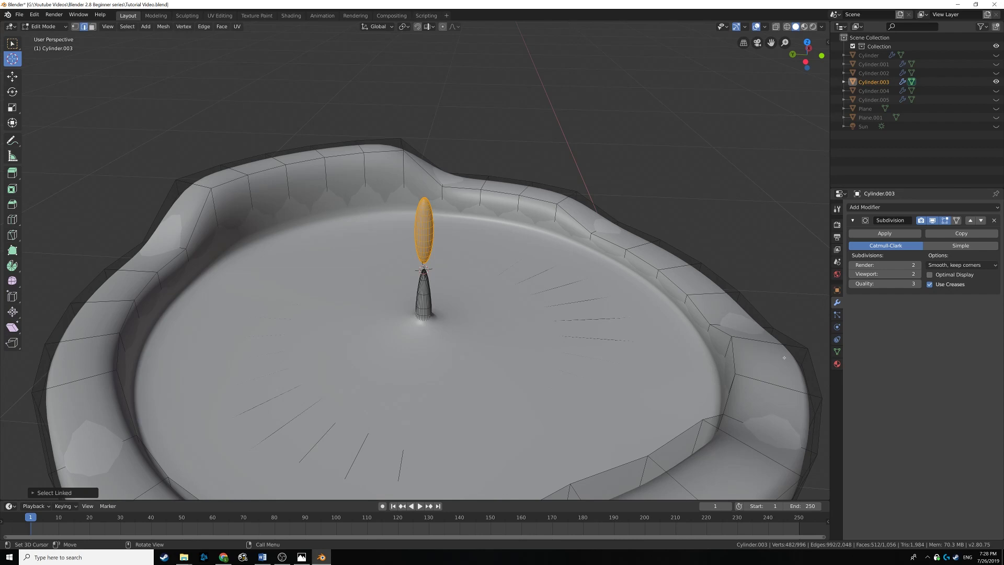
Step: Assign the Flame material slot to the flame sphere and show material colours in the viewport
{"action": "left_click", "coordinate": [836, 365]}
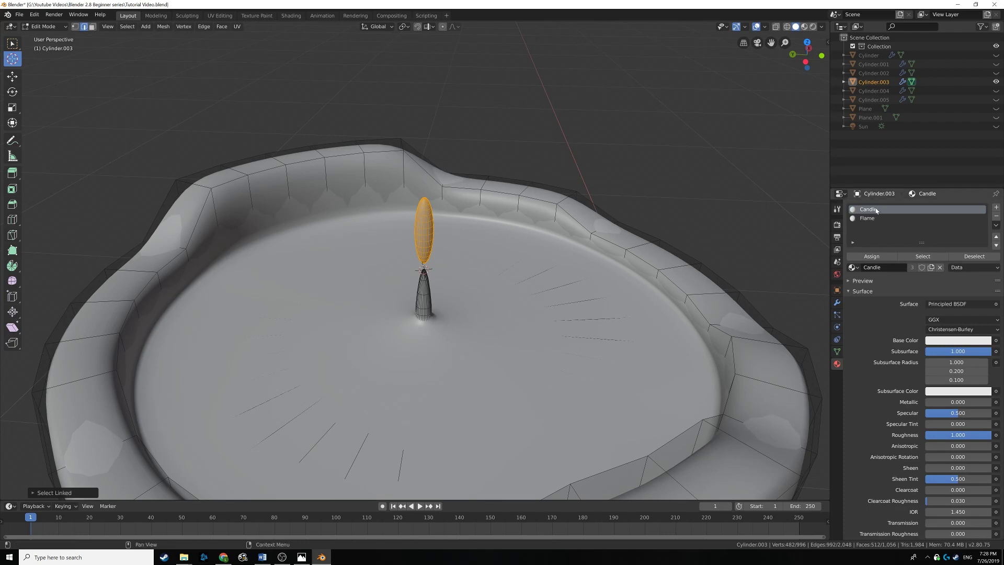
{"action": "left_click", "coordinate": [874, 220]}
{"action": "left_click", "coordinate": [873, 259]}
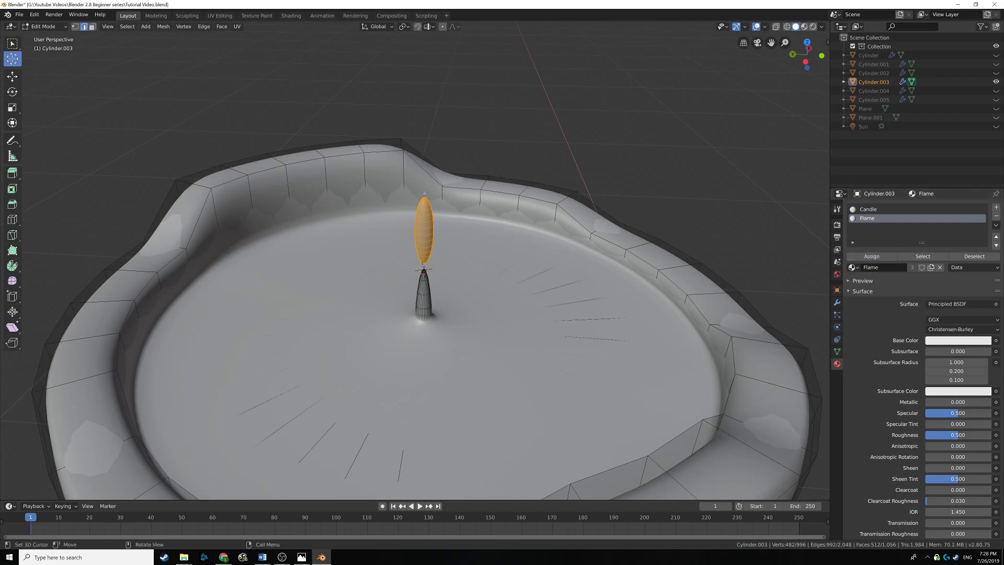
{"action": "scroll", "scroll_direction": "up", "scroll_amount": 3}
{"action": "key", "text": "Tab"}
{"action": "left_click", "coordinate": [807, 28]}
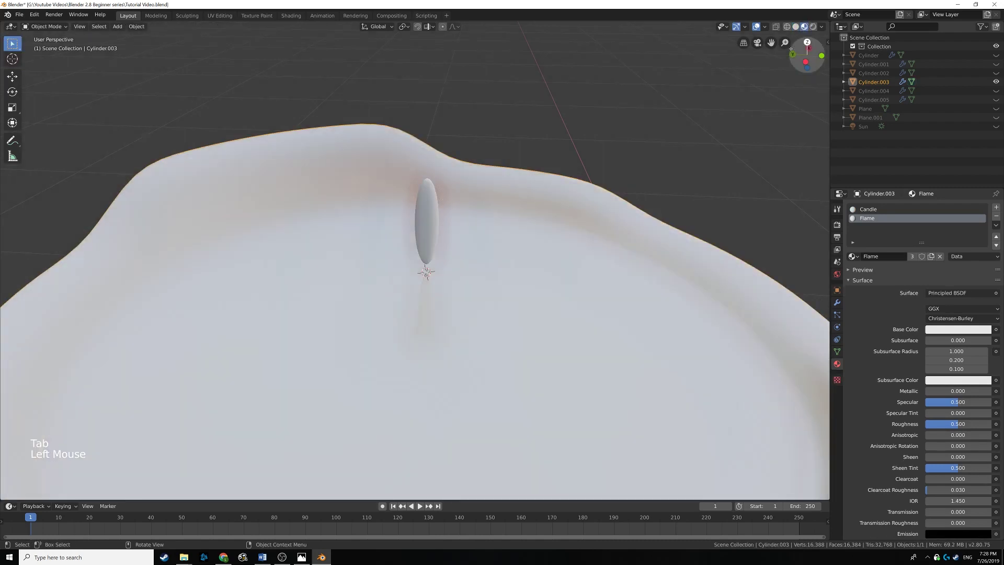
{"action": "scroll", "scroll_direction": "down", "scroll_amount": 3}
{"action": "scroll", "scroll_direction": "up", "scroll_amount": 3}
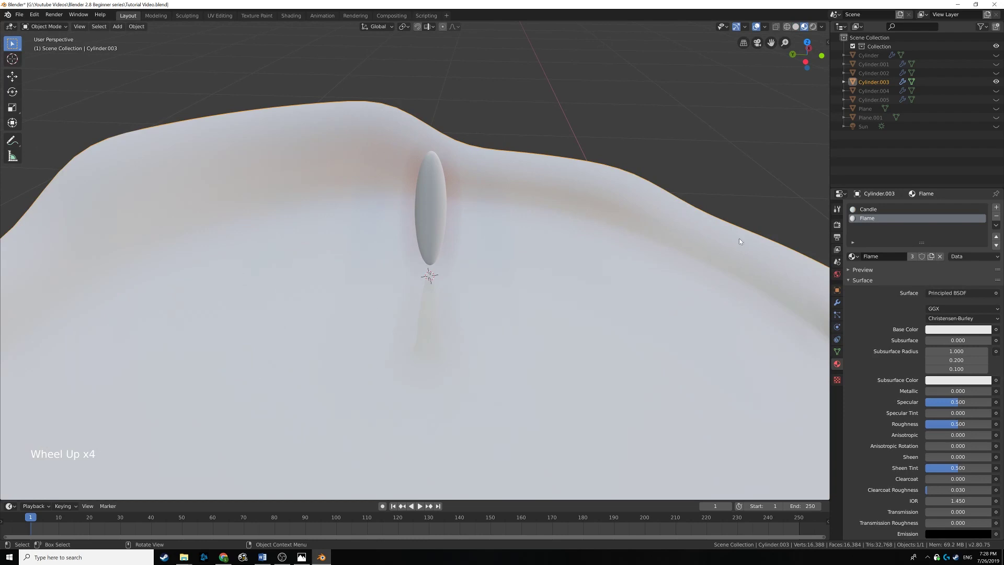
Step: Set the Flame material's base colour to a strong orange-red
{"action": "left_click", "coordinate": [932, 331]}
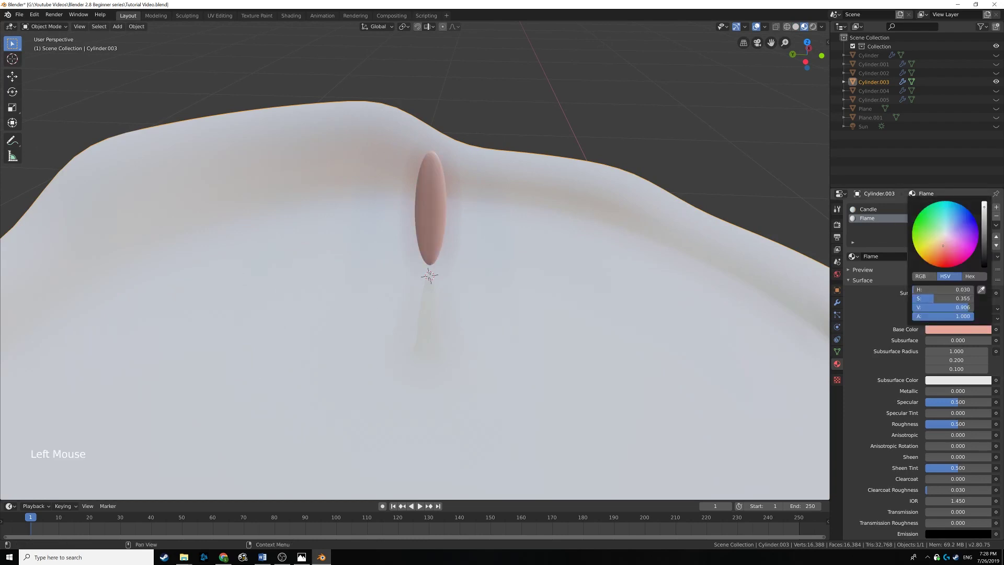
{"action": "middle_click", "coordinate": [437, 218]}
{"action": "scroll", "scroll_direction": "down", "scroll_amount": 3}
{"action": "scroll", "scroll_direction": "up", "scroll_amount": 3}
{"action": "scroll", "scroll_direction": "down", "scroll_amount": 3}
{"action": "scroll", "scroll_direction": "up", "scroll_amount": 3}
{"action": "middle_click", "coordinate": [542, 234]}
{"action": "scroll", "scroll_direction": "up", "scroll_amount": 3}
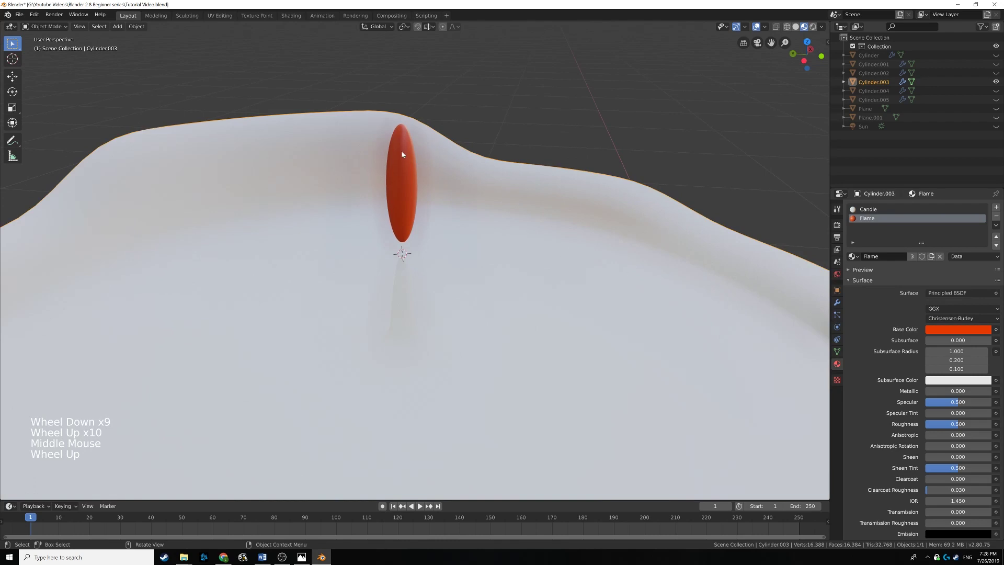
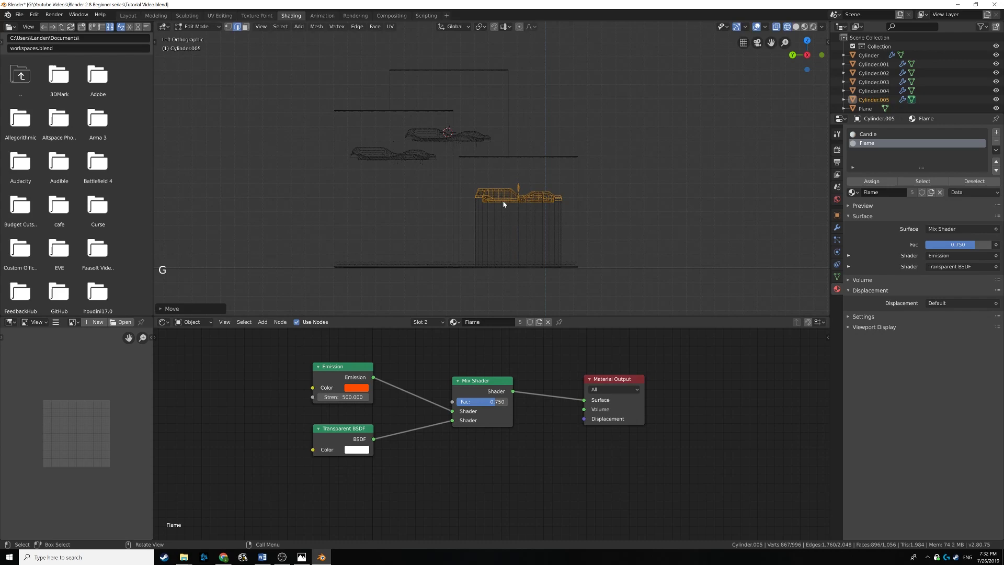
Step: Preview the three glowing candles in Rendered viewport shading from a perspective view
{"action": "key", "text": "Tab"}
{"action": "key", "text": "z"}
{"action": "middle_click", "coordinate": [526, 161]}
{"action": "scroll", "scroll_direction": "down", "scroll_amount": 3}
{"action": "scroll", "scroll_direction": "up", "scroll_amount": 3}
{"action": "left_click", "coordinate": [817, 30]}
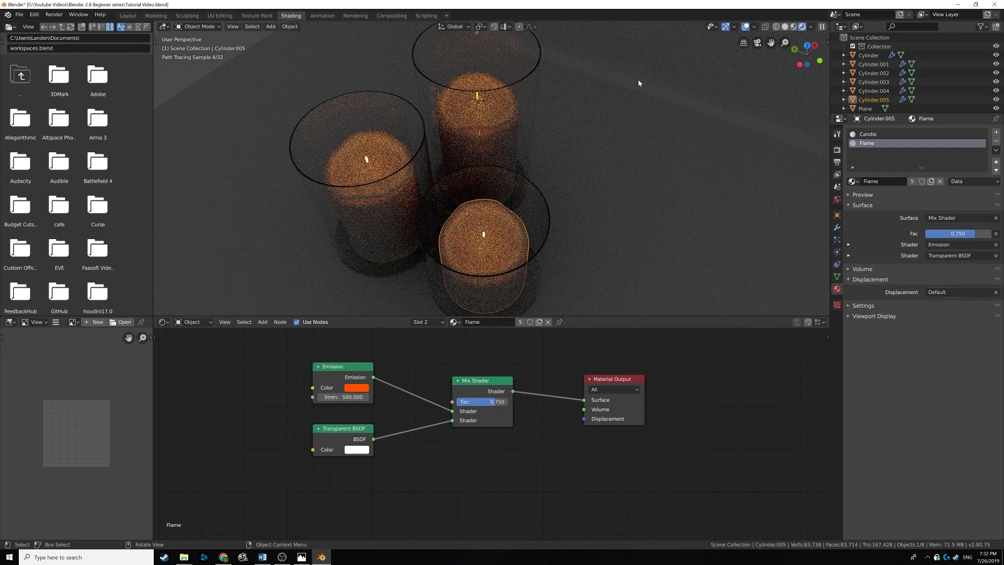
Step: Return to Solid shading and select the backdrop plane Plane.001
{"action": "left_click", "coordinate": [522, 196]}
{"action": "middle_click", "coordinate": [519, 177]}
{"action": "scroll", "scroll_direction": "down", "scroll_amount": 3}
{"action": "left_click", "coordinate": [552, 163]}
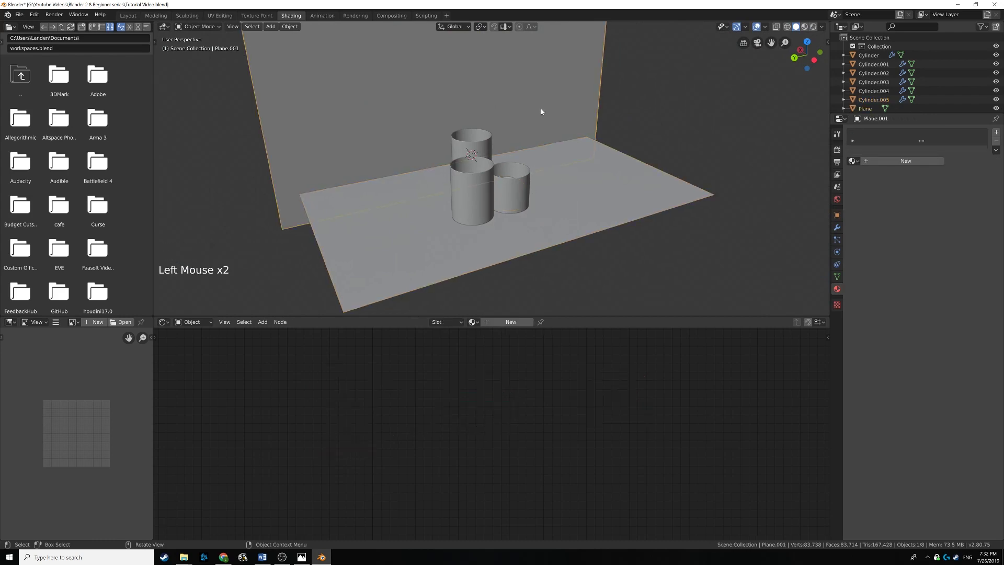